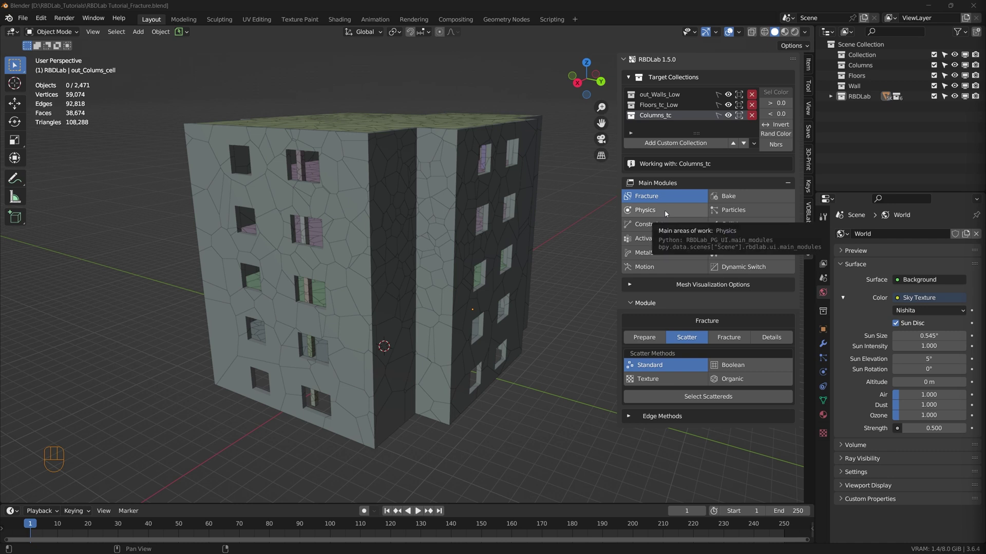
Step: Show RBDLab's Physics module with its Ground section
{"action": "left_click", "coordinate": [666, 214]}
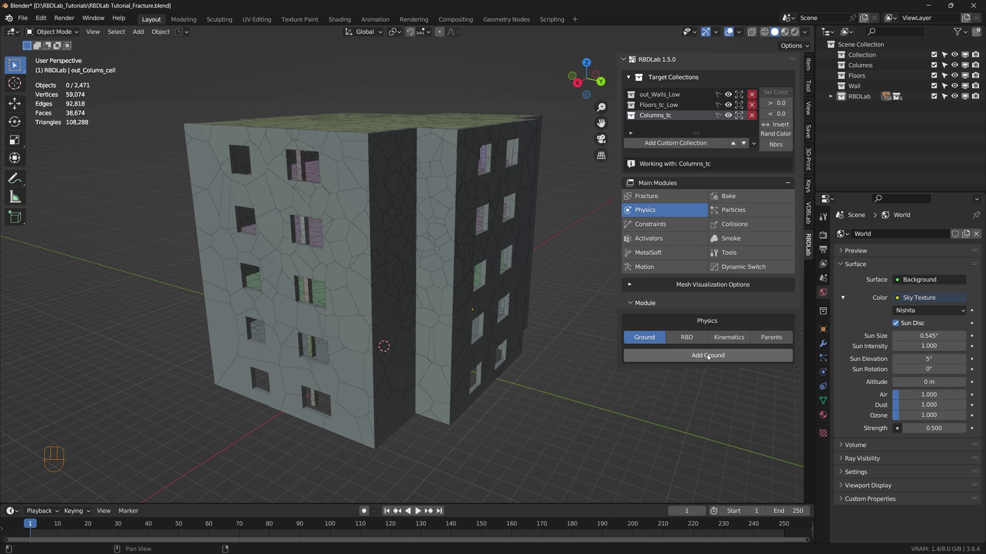
Step: Add an RBDLab ground plane beneath the building and orbit to check it
{"action": "left_click", "coordinate": [710, 357]}
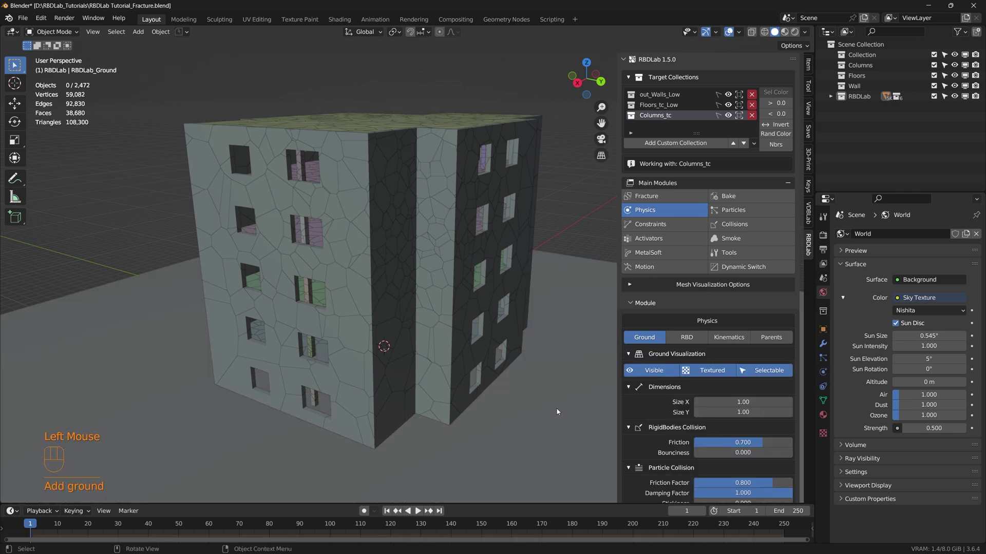
{"action": "scroll", "scroll_direction": "down", "scroll_amount": 3}
{"action": "left_click_drag", "start_coordinate": [553, 431], "coordinate": [480, 326]}
{"action": "middle_click", "coordinate": [521, 429]}
{"action": "scroll", "scroll_direction": "up", "scroll_amount": 3}
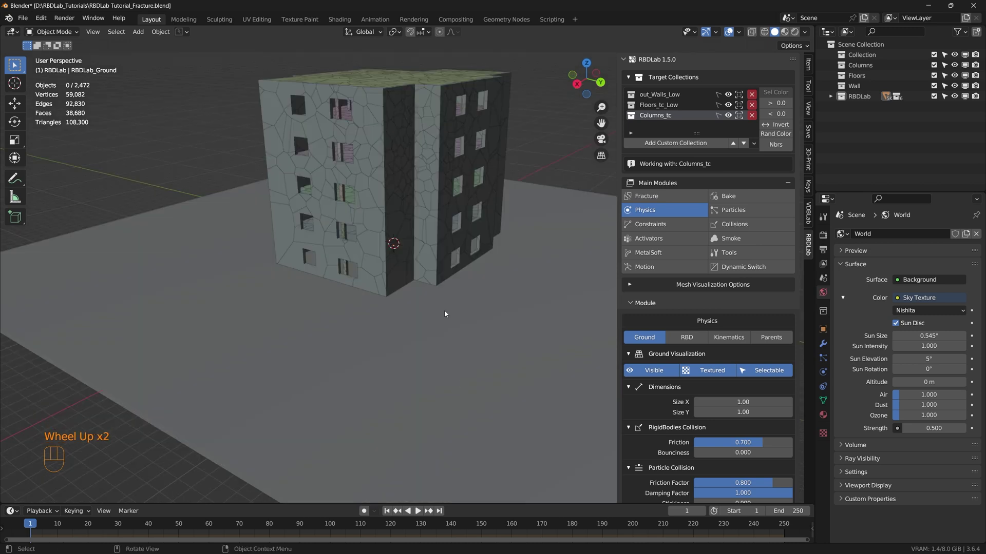
{"action": "left_click_drag", "start_coordinate": [415, 262], "coordinate": [425, 290]}
{"action": "scroll", "scroll_direction": "up", "scroll_amount": 3}
{"action": "middle_click", "coordinate": [428, 293]}
{"action": "scroll", "scroll_direction": "up", "scroll_amount": 3}
{"action": "scroll", "scroll_direction": "down", "scroll_amount": 3}
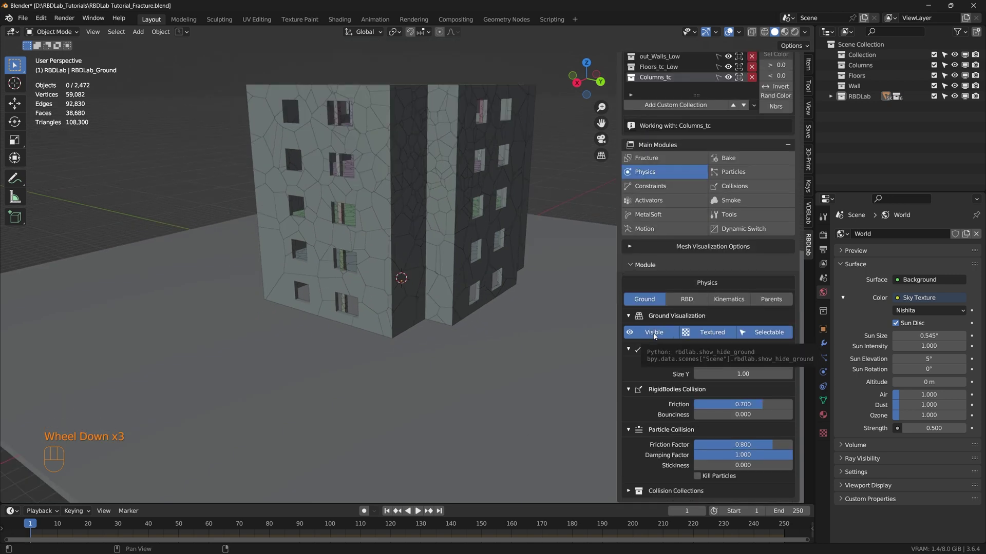
Step: Set Ground Visualization to Hidden and move to the RBD rigid body settings
{"action": "left_click", "coordinate": [655, 336]}
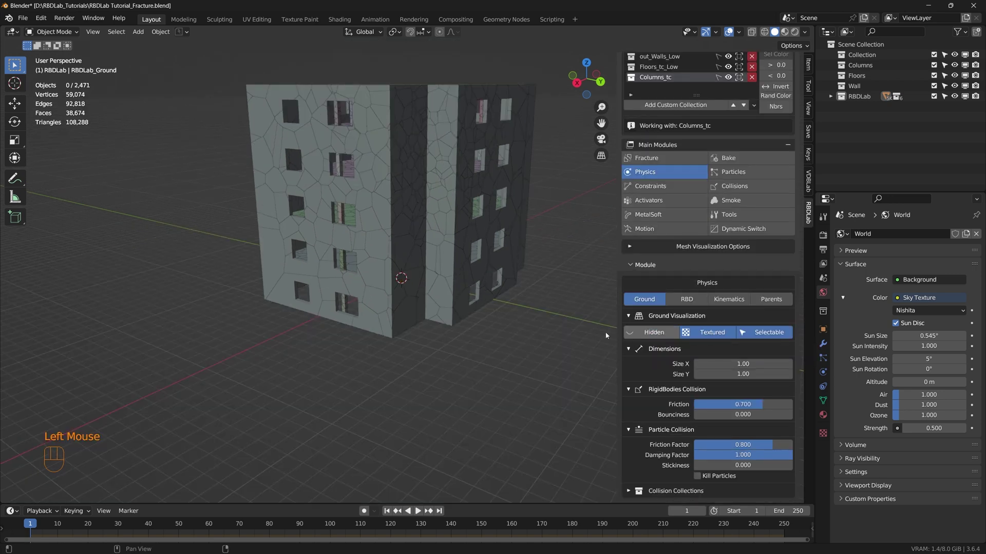
{"action": "middle_click", "coordinate": [485, 346]}
{"action": "left_click", "coordinate": [691, 300]}
{"action": "left_click", "coordinate": [644, 302]}
{"action": "scroll", "scroll_direction": "down", "scroll_amount": 3}
{"action": "scroll", "scroll_direction": "down", "scroll_amount": 3}
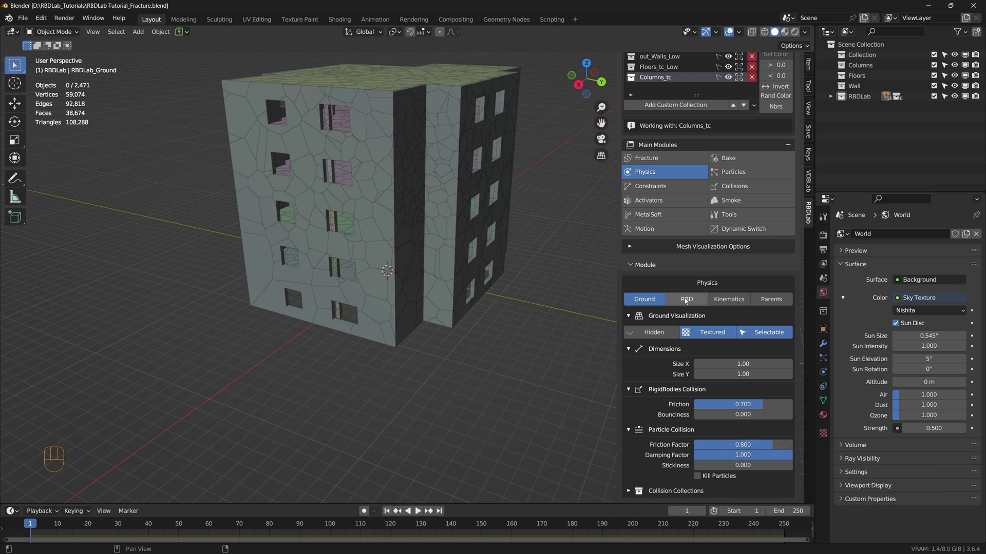
Step: Expand the RigidBody World settings showing simulation range, substeps and solver iterations
{"action": "left_click", "coordinate": [686, 302]}
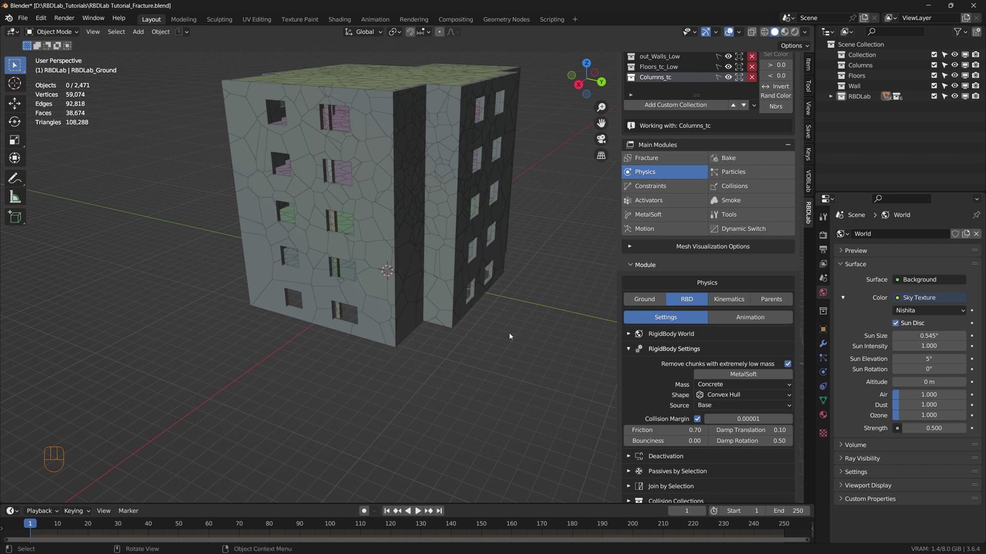
{"action": "left_click", "coordinate": [630, 337]}
{"action": "scroll", "scroll_direction": "down", "scroll_amount": 3}
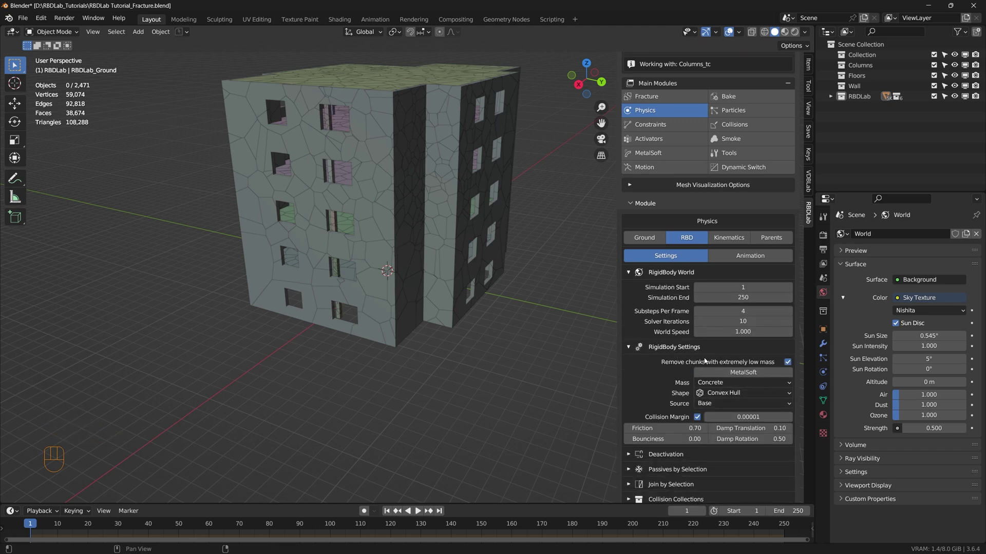
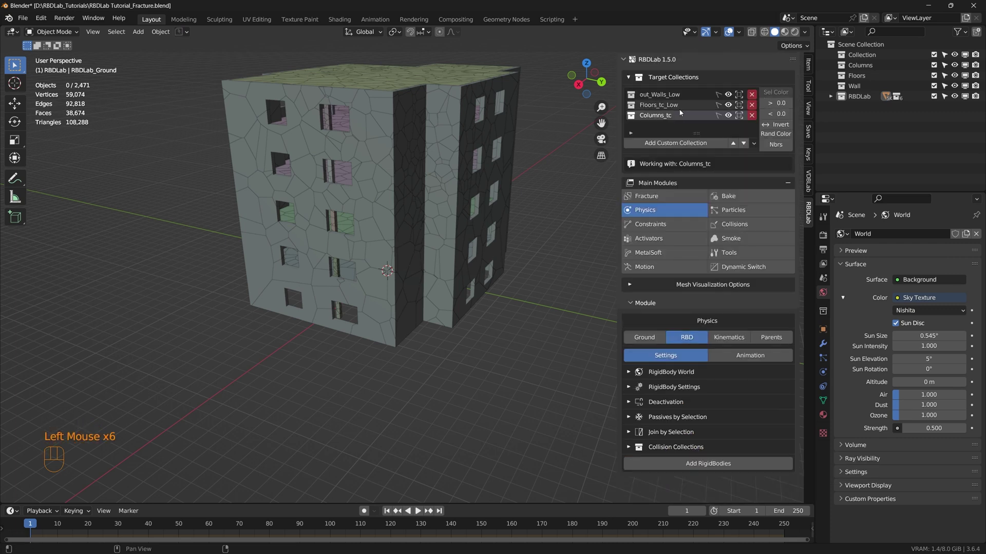
Step: Add rigid bodies to the out_Walls_Low collection
{"action": "left_click", "coordinate": [666, 101]}
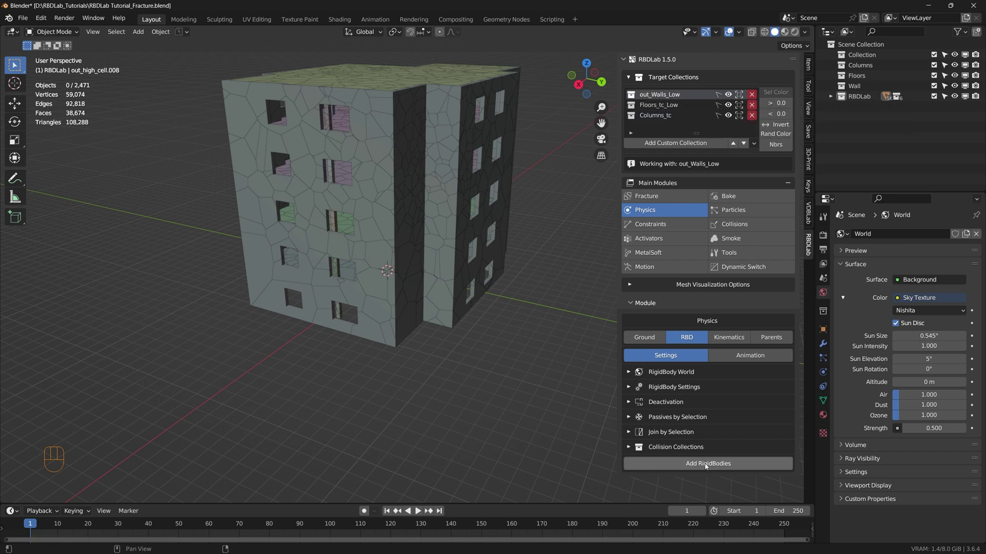
{"action": "left_click", "coordinate": [707, 466]}
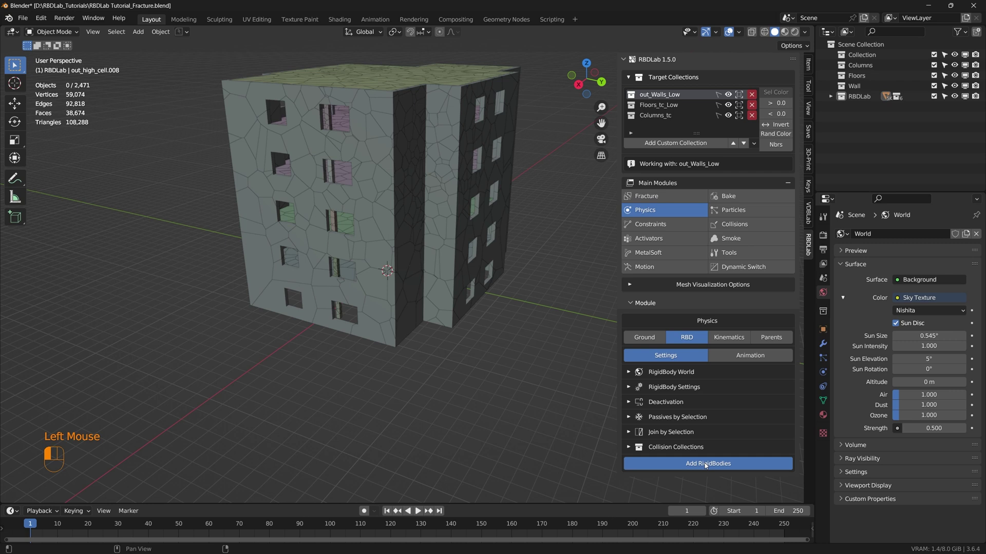
{"action": "scroll", "scroll_direction": "down", "scroll_amount": 3}
{"action": "scroll", "scroll_direction": "down", "scroll_amount": 3}
{"action": "scroll", "scroll_direction": "up", "scroll_amount": 3}
{"action": "scroll", "scroll_direction": "up", "scroll_amount": 3}
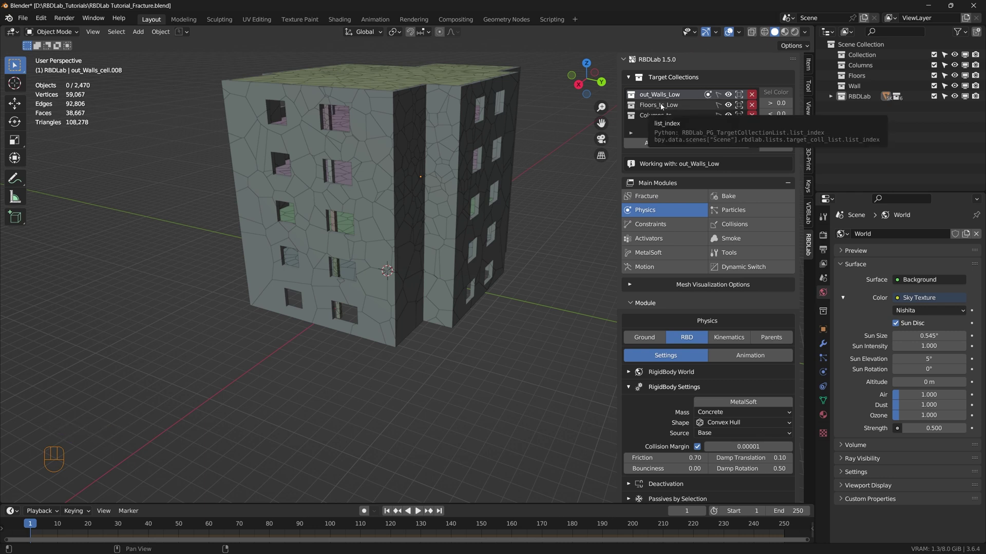
Step: Add rigid bodies to the Floors_tc_Low collection
{"action": "left_click", "coordinate": [664, 106]}
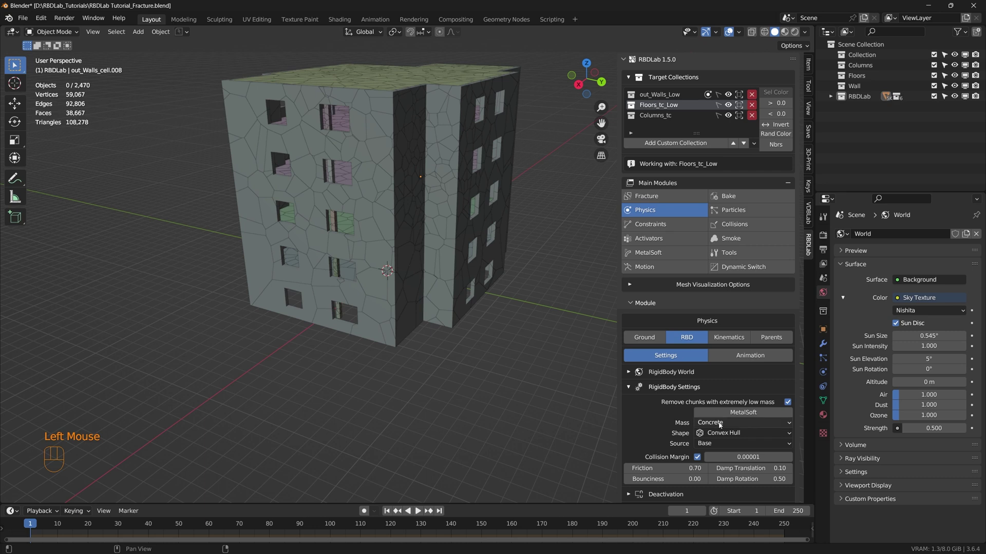
{"action": "scroll", "scroll_direction": "down", "scroll_amount": 3}
{"action": "scroll", "scroll_direction": "down", "scroll_amount": 3}
{"action": "left_click", "coordinate": [712, 492]}
{"action": "scroll", "scroll_direction": "up", "scroll_amount": 3}
{"action": "scroll", "scroll_direction": "up", "scroll_amount": 3}
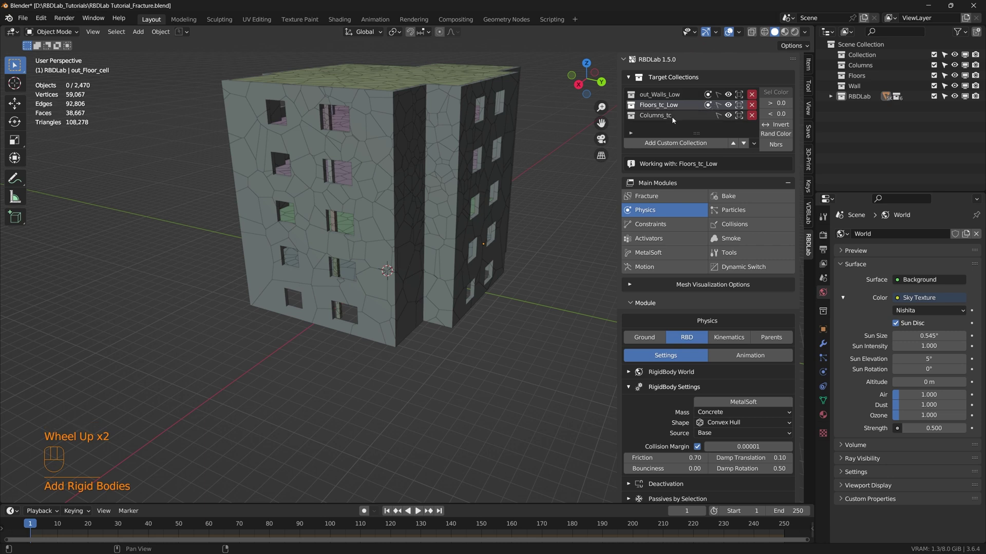
Step: Add rigid bodies to the Columns_tc collection
{"action": "left_click", "coordinate": [674, 120]}
{"action": "scroll", "scroll_direction": "down", "scroll_amount": 3}
{"action": "left_click", "coordinate": [700, 493]}
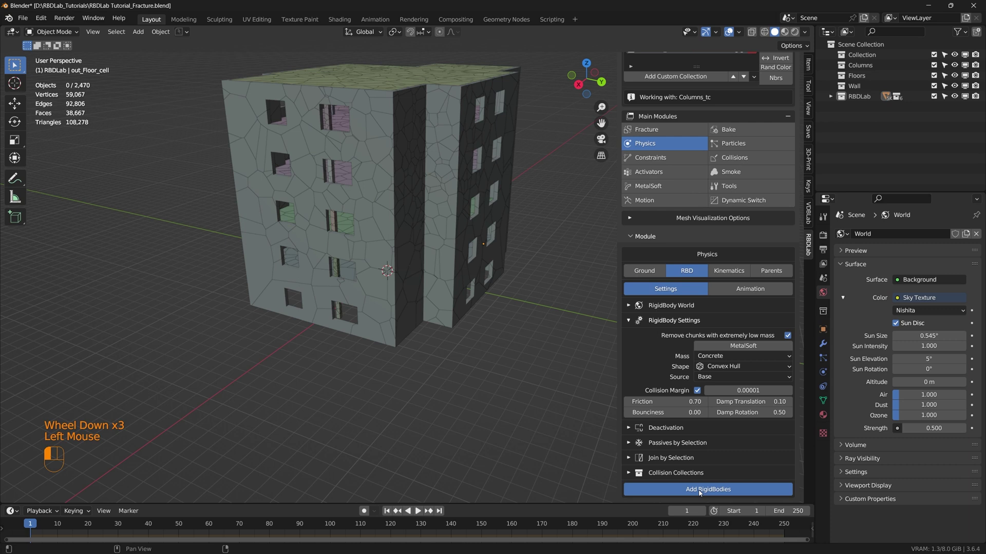
{"action": "scroll", "scroll_direction": "up", "scroll_amount": 3}
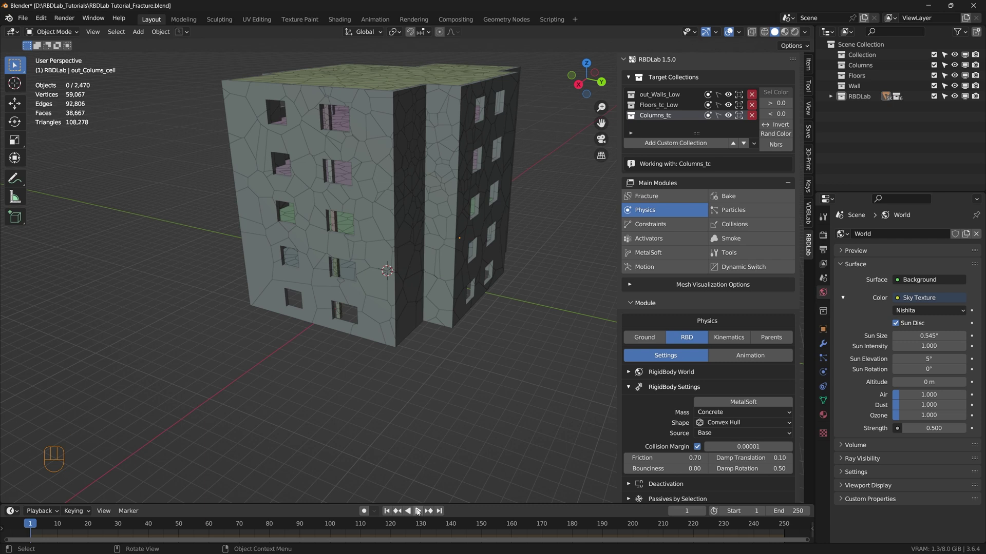
Step: Play the simulation to watch the building collapse, then return to frame 1
{"action": "left_click", "coordinate": [419, 513]}
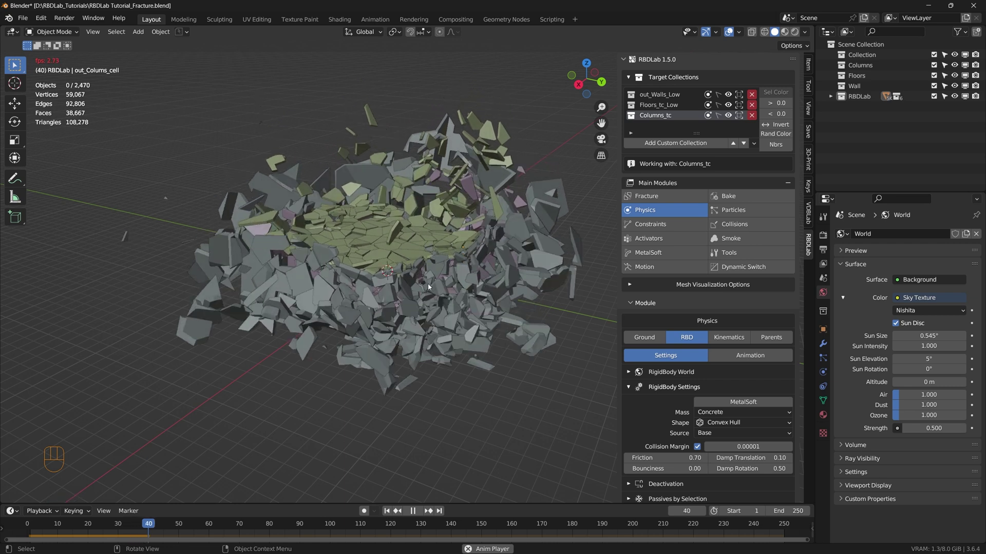
{"action": "left_click", "coordinate": [417, 511]}
{"action": "left_click", "coordinate": [388, 515]}
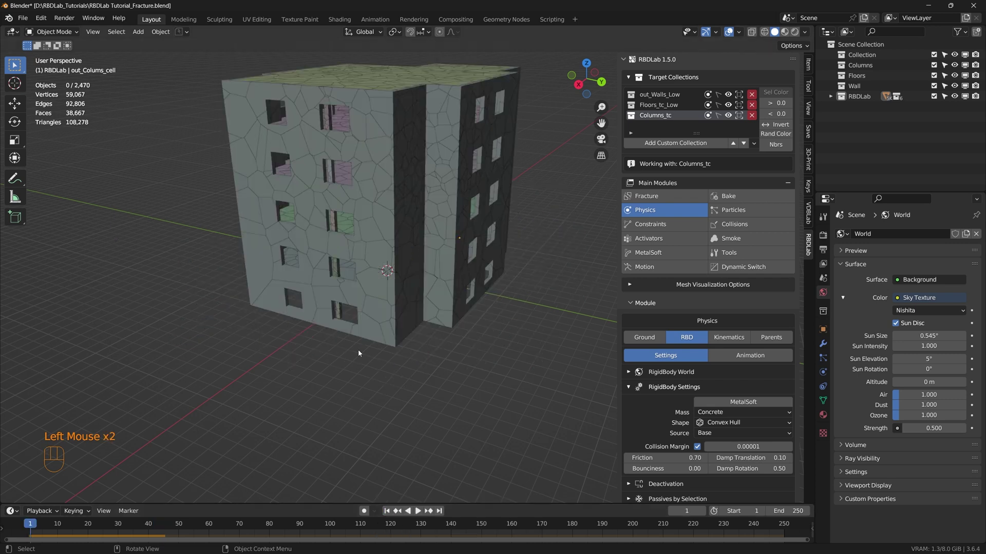
Step: Select a single wall fragment and pull it out beside the building
{"action": "left_click_drag", "start_coordinate": [398, 313], "coordinate": [474, 333]}
{"action": "middle_click", "coordinate": [384, 358]}
{"action": "left_click_drag", "start_coordinate": [410, 280], "coordinate": [394, 300]}
{"action": "left_click", "coordinate": [322, 281]}
{"action": "left_click_drag", "start_coordinate": [390, 301], "coordinate": [419, 308]}
Step: Inspect the wall fragment's convex hull collision shape in Edit Mode
{"action": "key", "text": "g"}
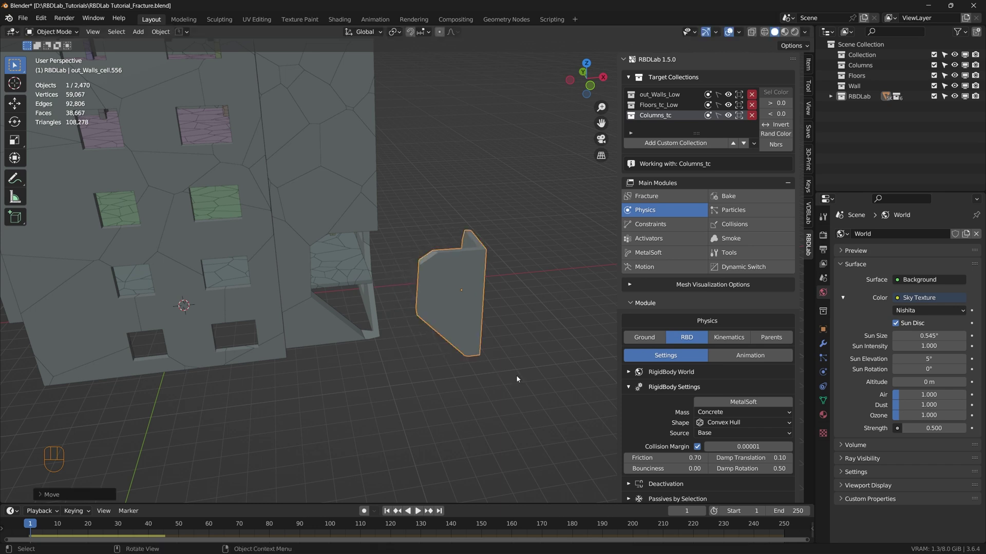
{"action": "left_click_drag", "start_coordinate": [459, 275], "coordinate": [421, 281]}
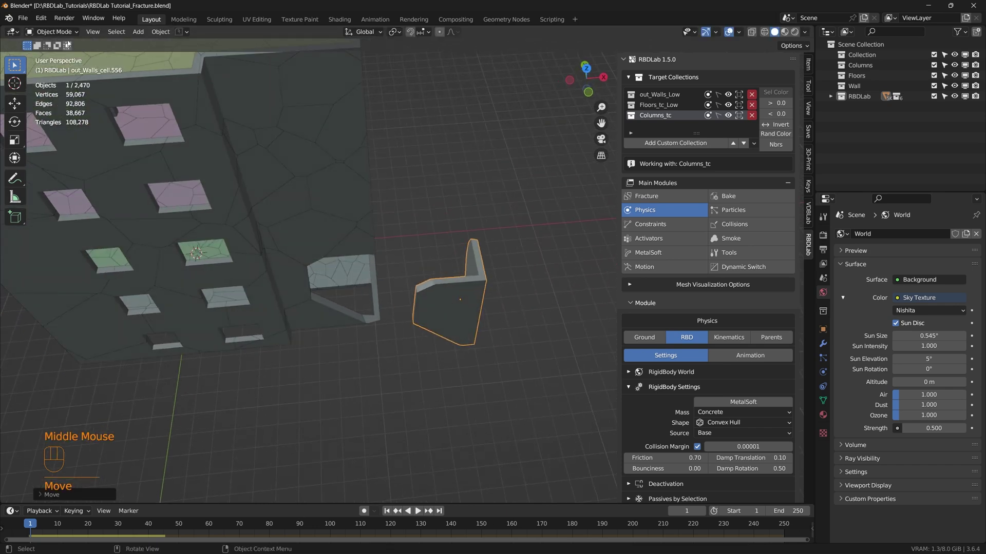
{"action": "left_click_drag", "start_coordinate": [60, 37], "coordinate": [61, 54]}
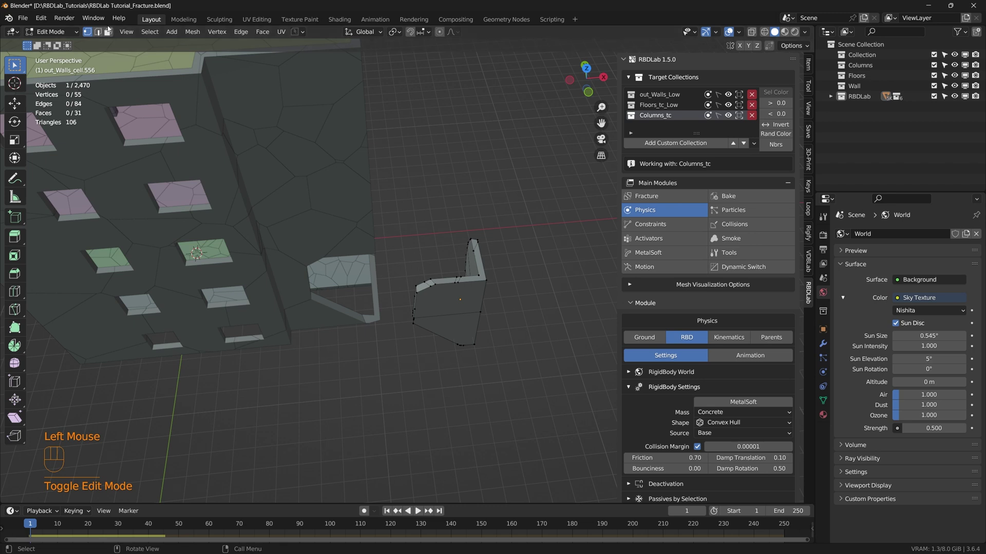
{"action": "key", "text": "a"}
{"action": "left_click_drag", "start_coordinate": [191, 35], "coordinate": [230, 188]}
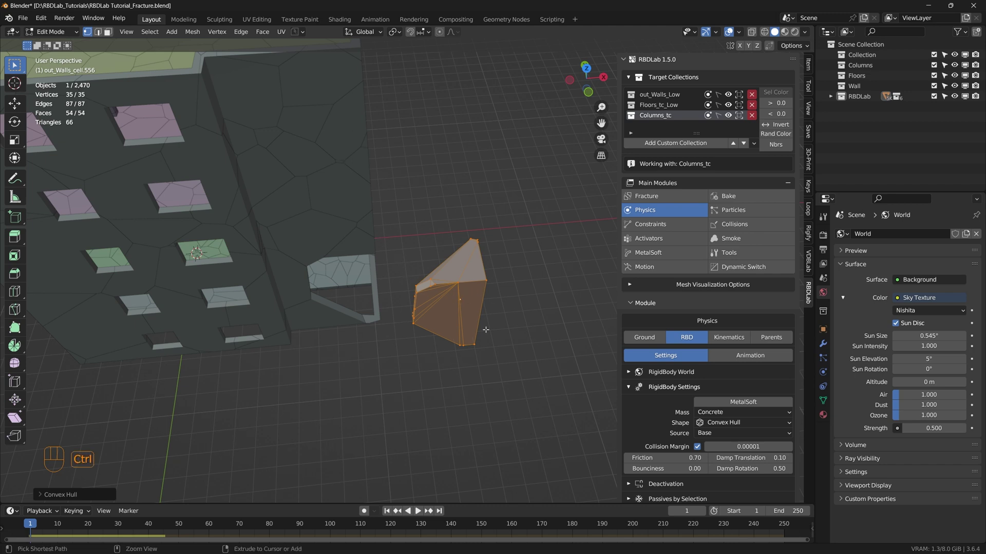
Step: Undo repeatedly so the fragment sits back in the intact building
{"action": "key", "text": "ctrl+z"}
{"action": "key", "text": "ctrl+z"}
{"action": "key", "text": "ctrl+z"}
{"action": "key", "text": "ctrl+z"}
{"action": "key", "text": "ctrl+z"}
{"action": "left_click_drag", "start_coordinate": [493, 355], "coordinate": [421, 323]}
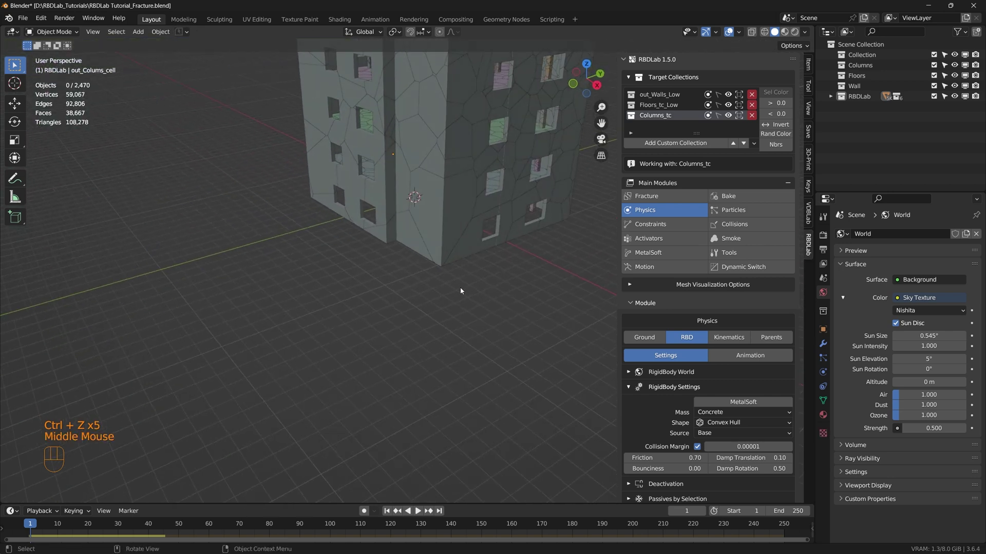
Step: Orbit and reframe the view to face the intact building
{"action": "middle_click", "coordinate": [489, 271]}
{"action": "middle_click", "coordinate": [446, 329]}
{"action": "middle_click", "coordinate": [410, 327]}
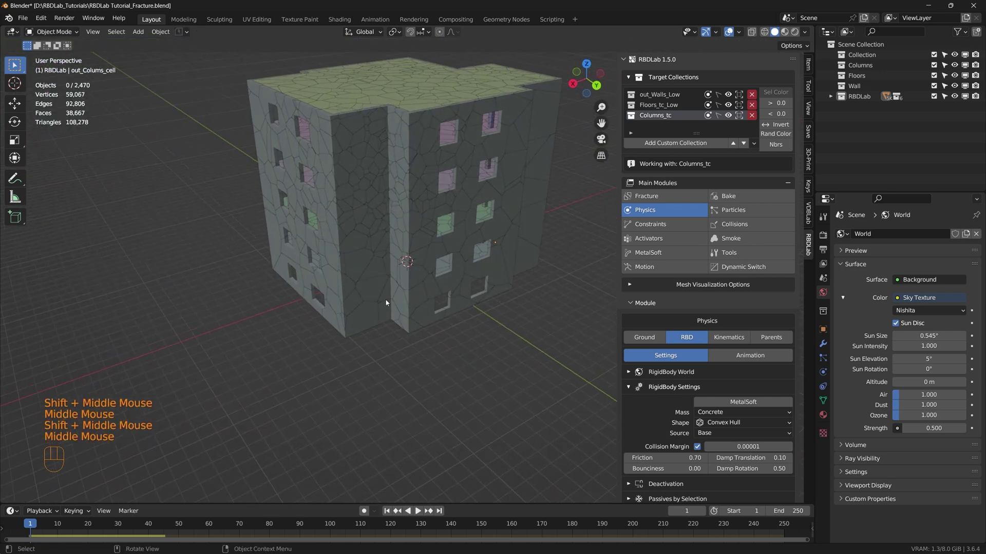
{"action": "left_click_drag", "start_coordinate": [374, 289], "coordinate": [377, 321]}
{"action": "left_click_drag", "start_coordinate": [419, 345], "coordinate": [438, 340]}
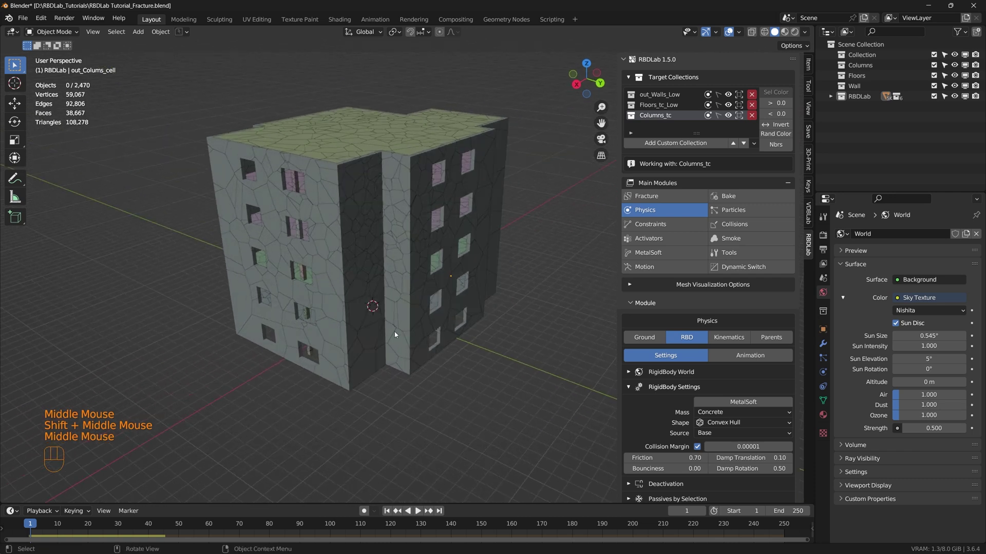
{"action": "scroll", "scroll_direction": "up", "scroll_amount": 3}
{"action": "left_click_drag", "start_coordinate": [365, 263], "coordinate": [387, 269]}
{"action": "middle_click", "coordinate": [418, 282]}
{"action": "middle_click", "coordinate": [430, 291]}
Step: Enable Kinematic for Columns_tc in RBDLab's Kinematics section and preview playback
{"action": "left_click", "coordinate": [735, 338]}
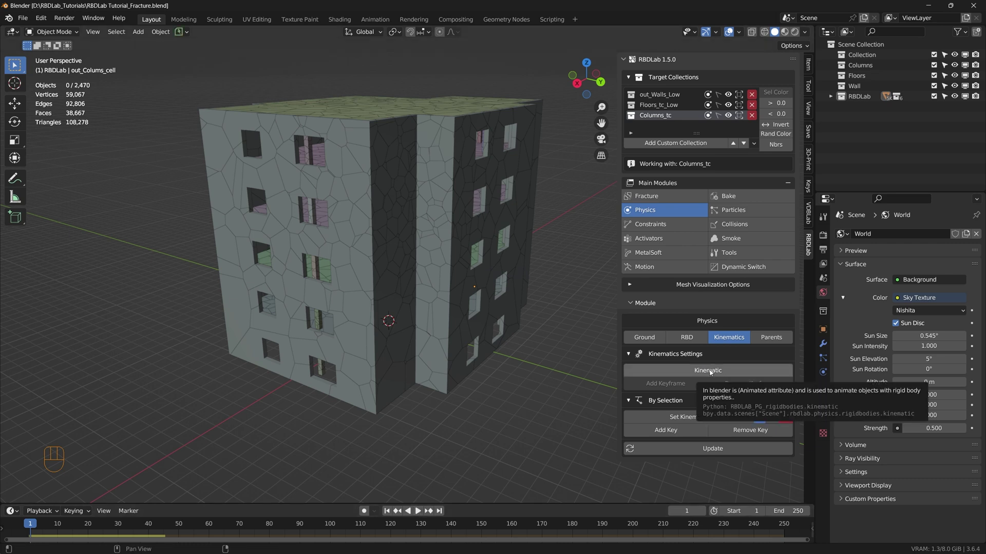
{"action": "left_click", "coordinate": [711, 374]}
{"action": "key", "text": "space"}
{"action": "key", "text": "space"}
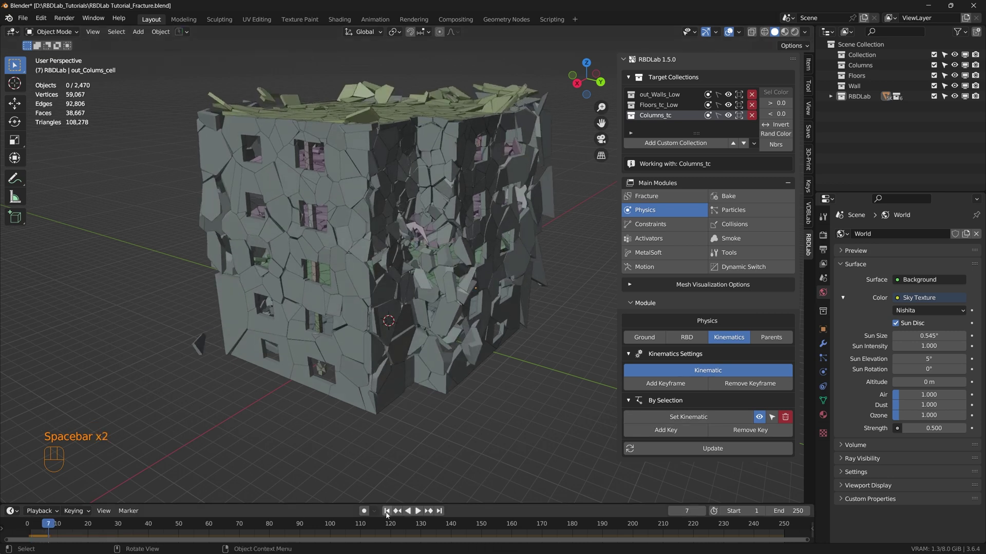
{"action": "left_click", "coordinate": [389, 515]}
Step: Enable Kinematic for Floors_tc_Low and preview playback again
{"action": "left_click", "coordinate": [735, 449]}
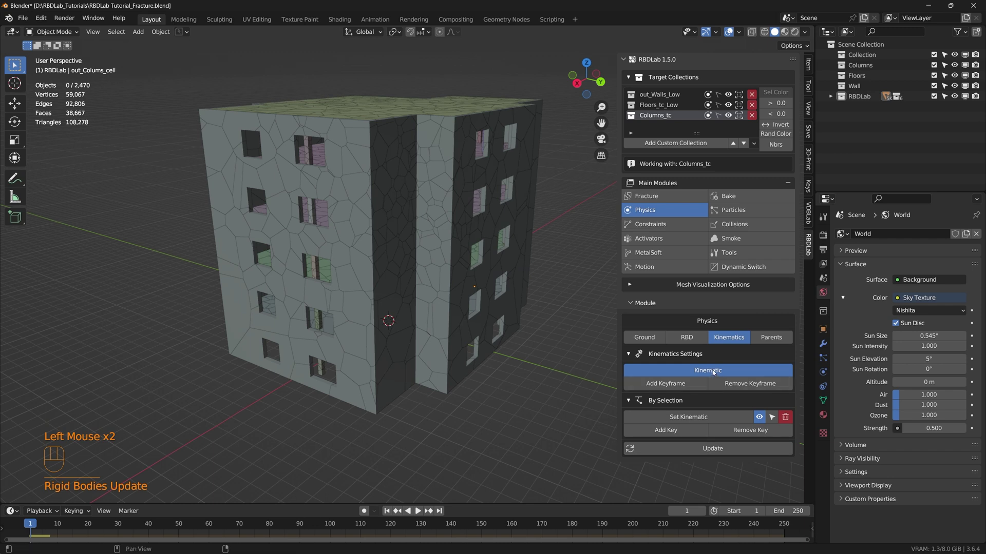
{"action": "key", "text": "space"}
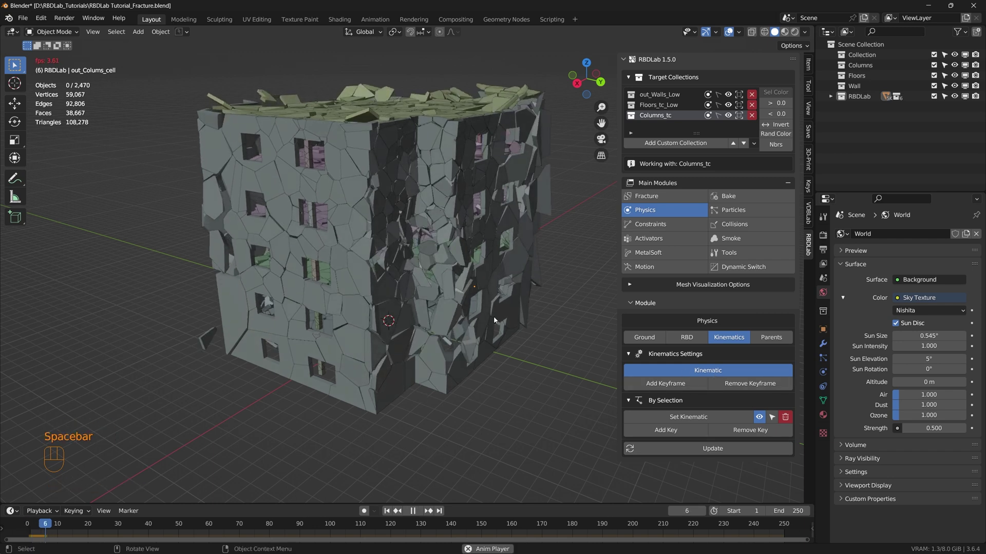
{"action": "key", "text": "space"}
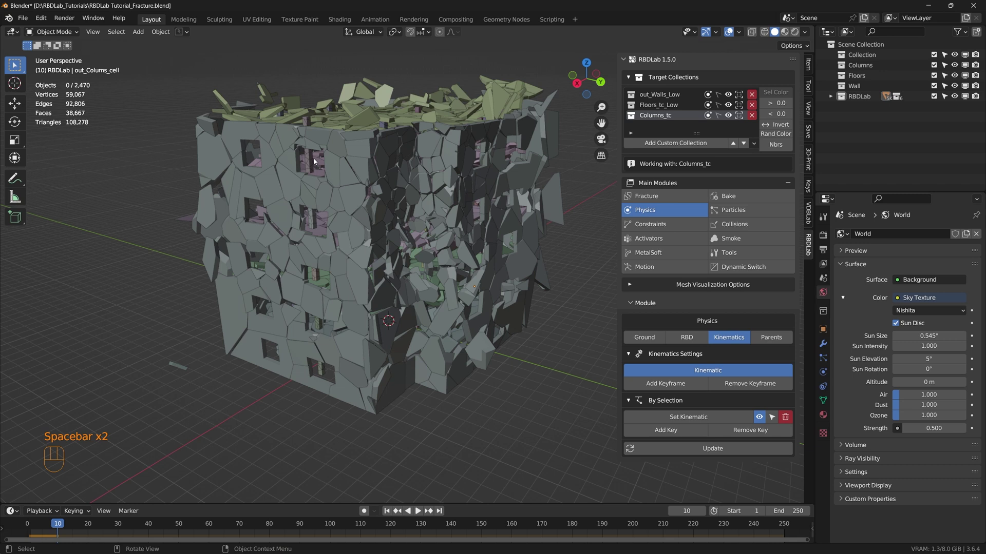
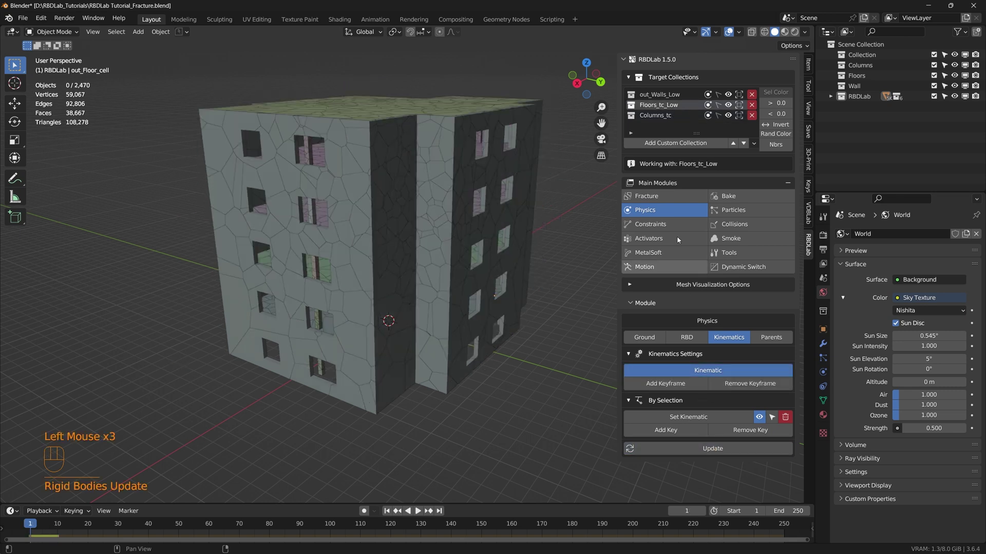
Step: Enable Kinematic for out_Walls_Low so playback leaves the building standing, ending at frame 1
{"action": "left_click", "coordinate": [684, 96]}
{"action": "left_click", "coordinate": [708, 370]}
{"action": "left_click", "coordinate": [716, 453]}
{"action": "key", "text": "space"}
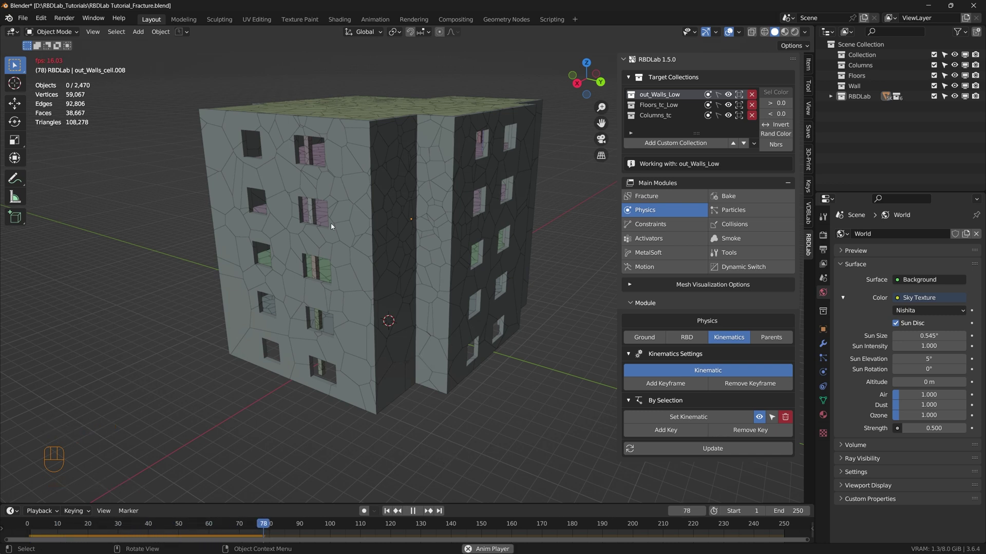
{"action": "key", "text": "space"}
{"action": "left_click", "coordinate": [382, 451]}
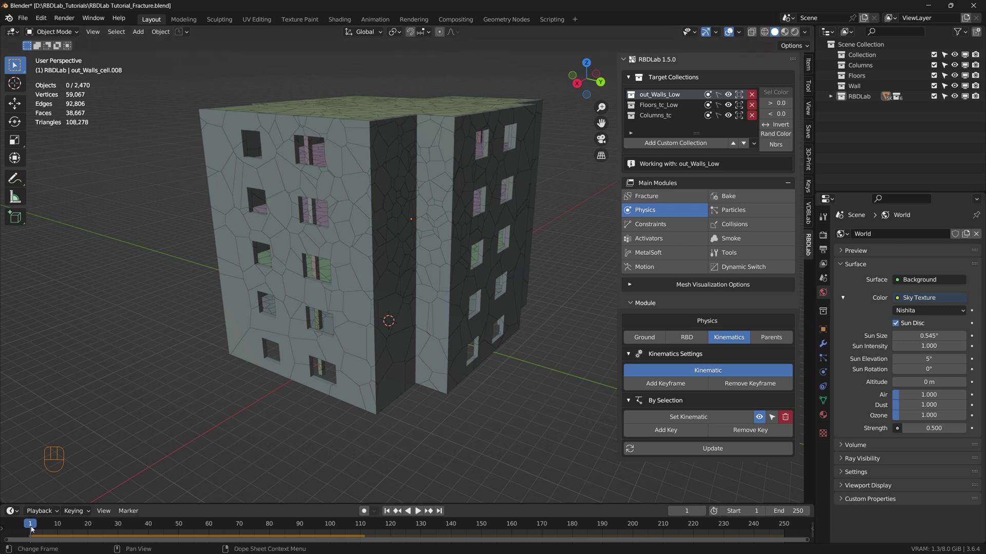
Step: Key the kinematic state at frame 20 and preview the building bursting apart
{"action": "left_click_drag", "start_coordinate": [33, 528], "coordinate": [91, 533]}
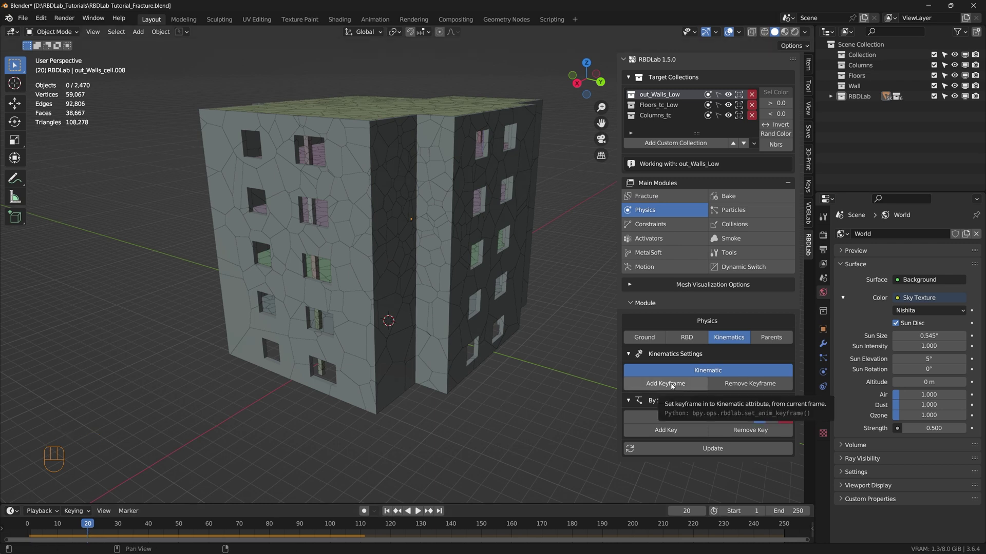
{"action": "left_click", "coordinate": [673, 386]}
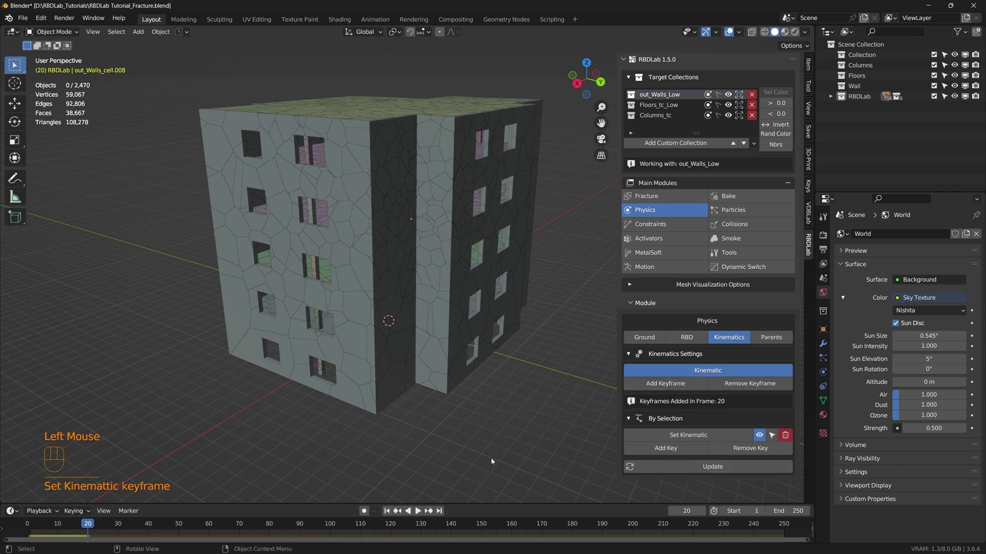
{"action": "left_click", "coordinate": [390, 513]}
{"action": "key", "text": "space"}
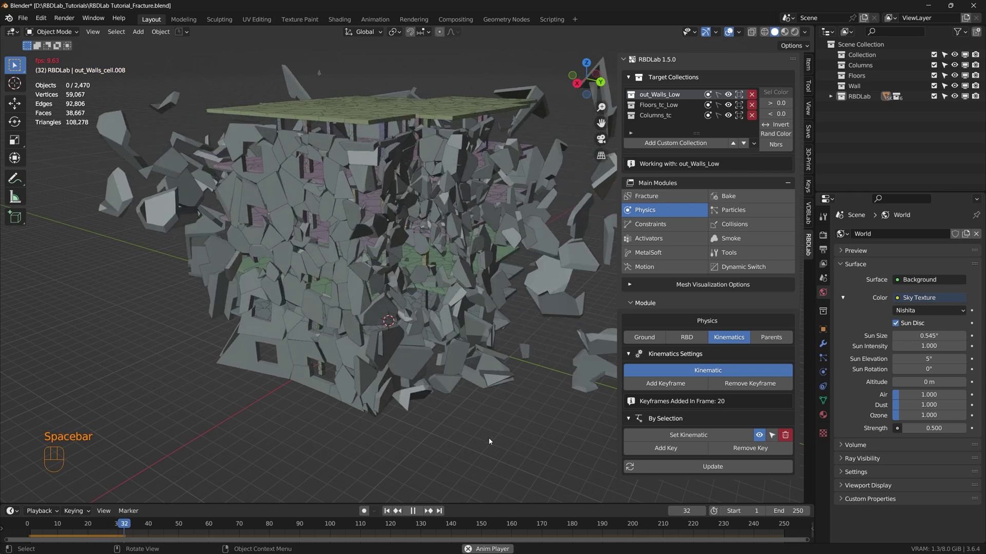
{"action": "key", "text": "space"}
{"action": "left_click", "coordinate": [388, 514]}
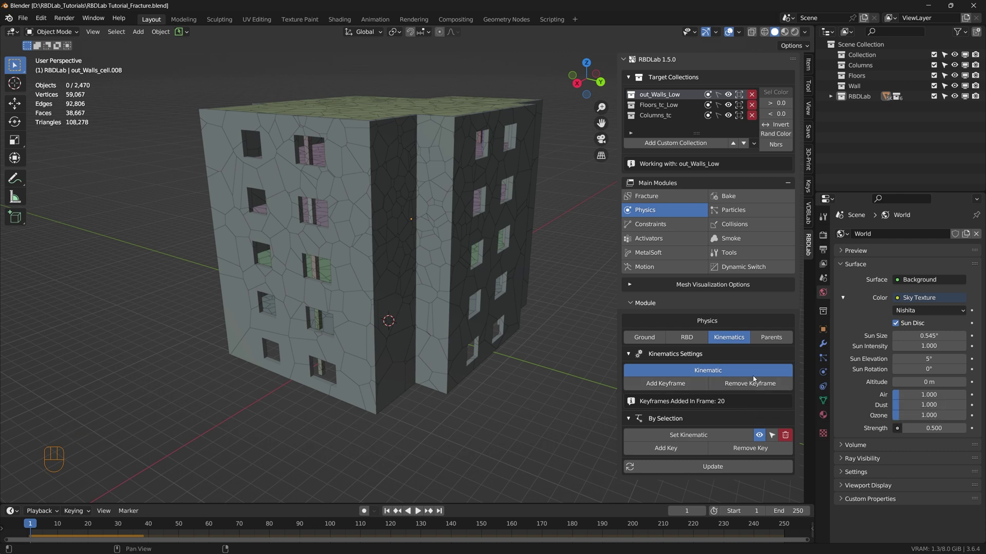
Step: Turn Kinematic off for the wall and floor collections and update
{"action": "left_click", "coordinate": [756, 383]}
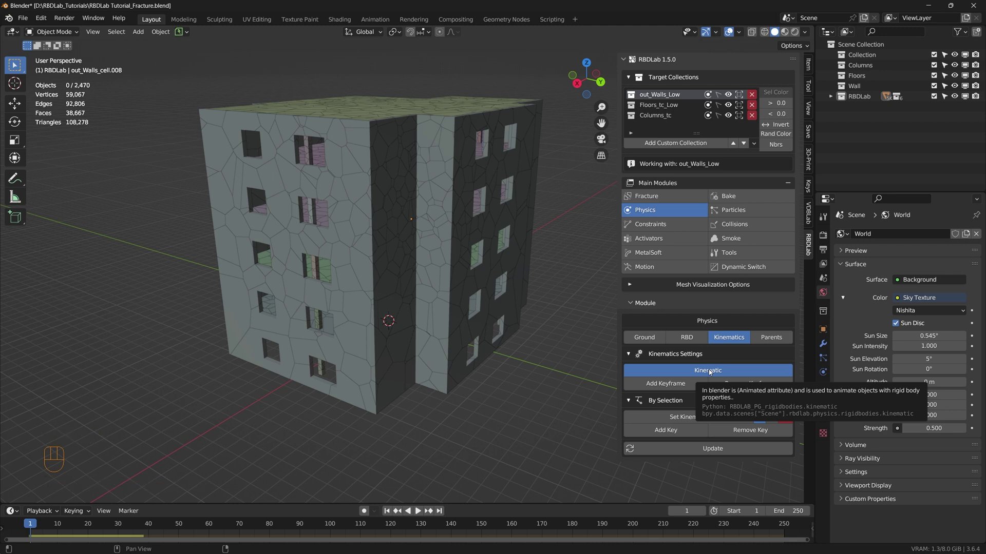
{"action": "left_click", "coordinate": [711, 372]}
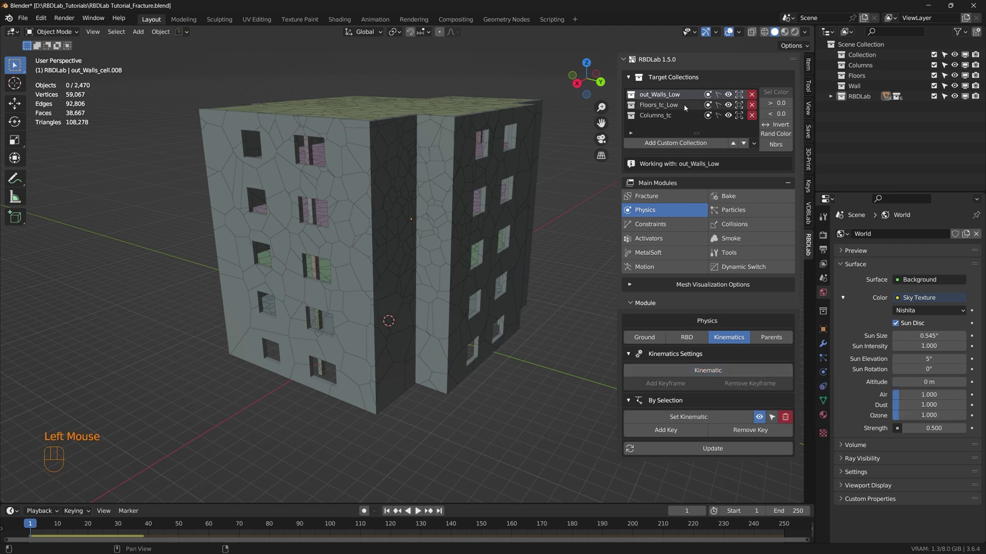
{"action": "left_click", "coordinate": [718, 452]}
{"action": "left_click", "coordinate": [674, 108]}
{"action": "left_click", "coordinate": [718, 371]}
{"action": "left_click", "coordinate": [719, 451]}
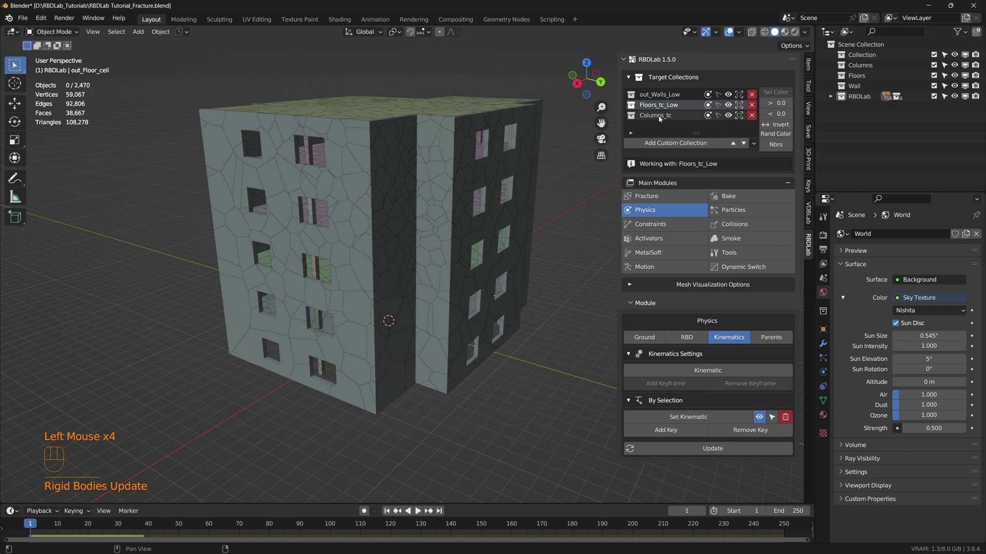
Step: Turn Kinematic off for Columns_tc and update the rigid body setup
{"action": "left_click", "coordinate": [660, 119]}
{"action": "left_click", "coordinate": [712, 375]}
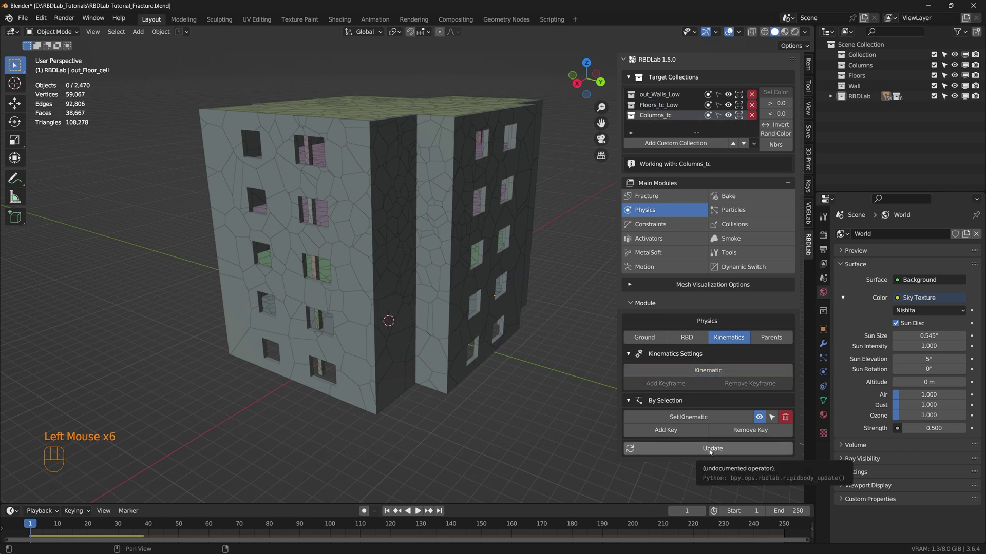
{"action": "left_click", "coordinate": [718, 454]}
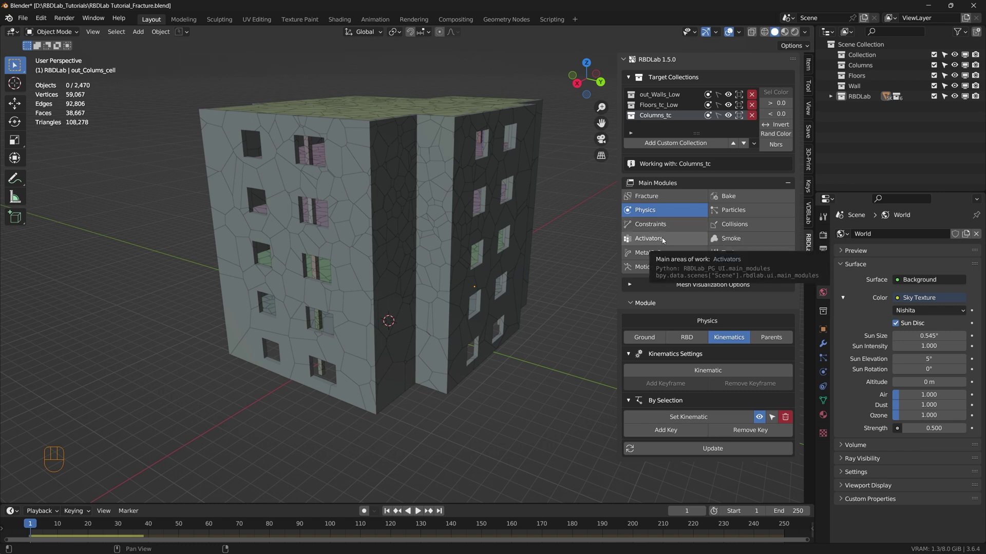
Step: Enter RBDLab's Activators module and set the activator Layer Type to Dynamic
{"action": "left_click", "coordinate": [664, 241]}
{"action": "middle_click", "coordinate": [462, 333]}
{"action": "left_click_drag", "start_coordinate": [393, 312], "coordinate": [378, 321]}
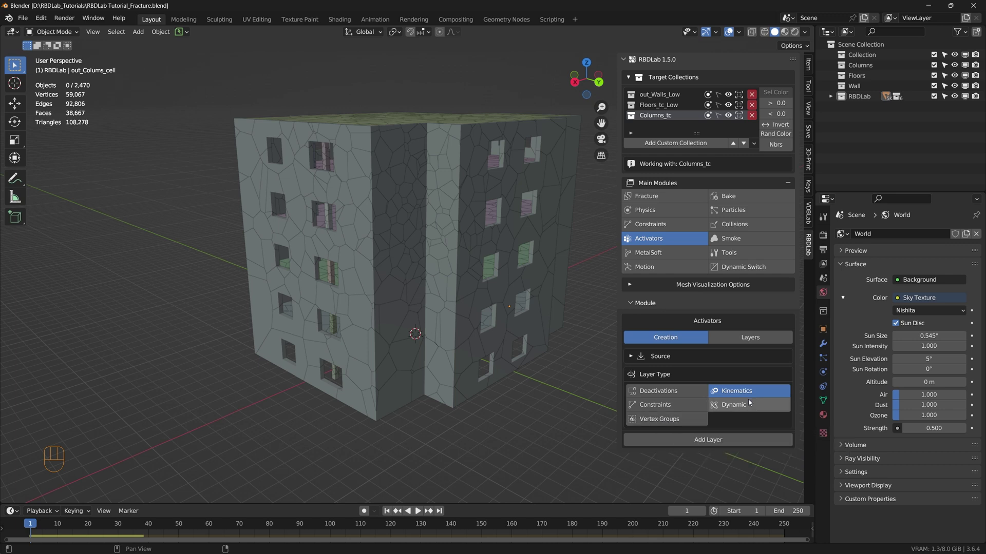
{"action": "left_click", "coordinate": [750, 407]}
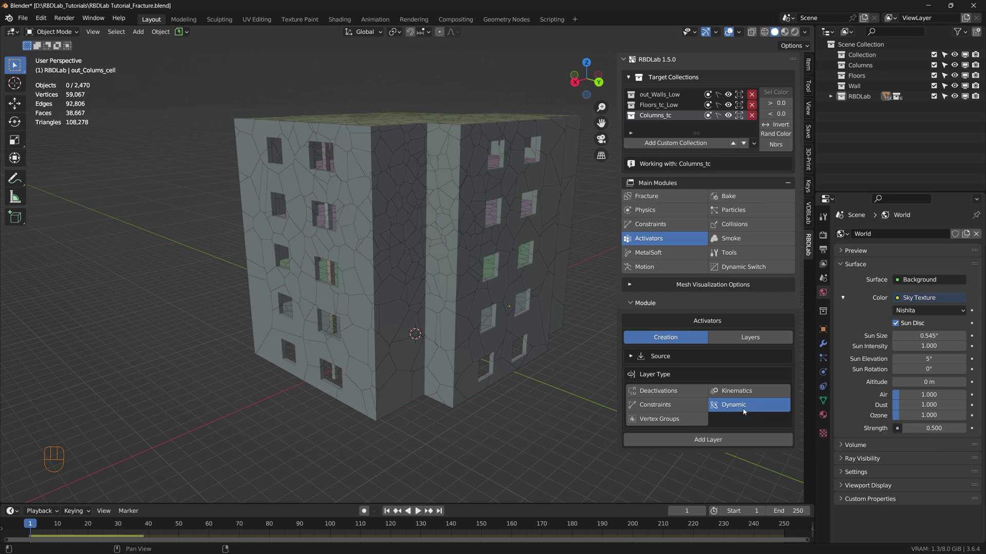
Step: Orbit around the building to inspect the roof, then switch to the top-down view
{"action": "left_click_drag", "start_coordinate": [474, 347], "coordinate": [429, 351]}
{"action": "middle_click", "coordinate": [393, 331]}
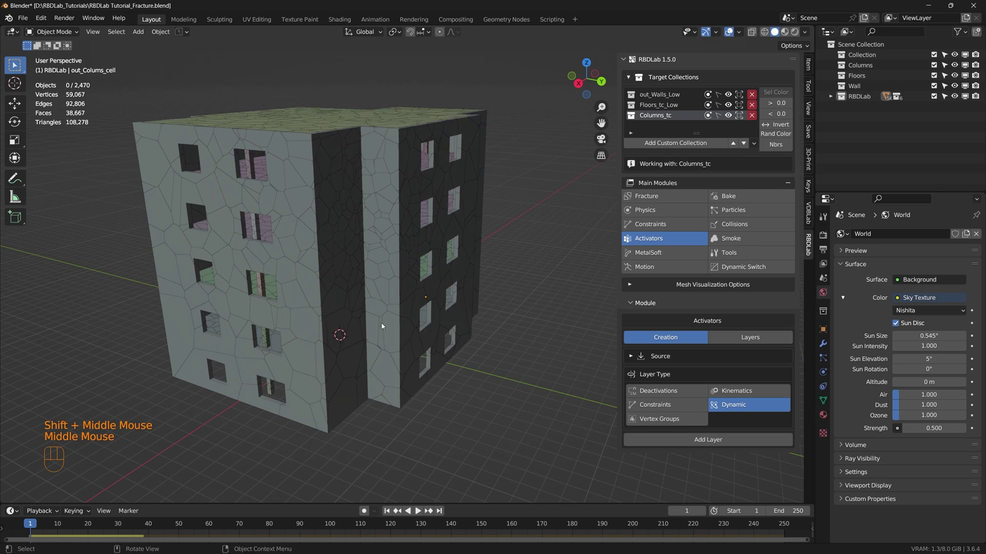
{"action": "left_click_drag", "start_coordinate": [379, 253], "coordinate": [401, 262]}
{"action": "middle_click", "coordinate": [401, 266]}
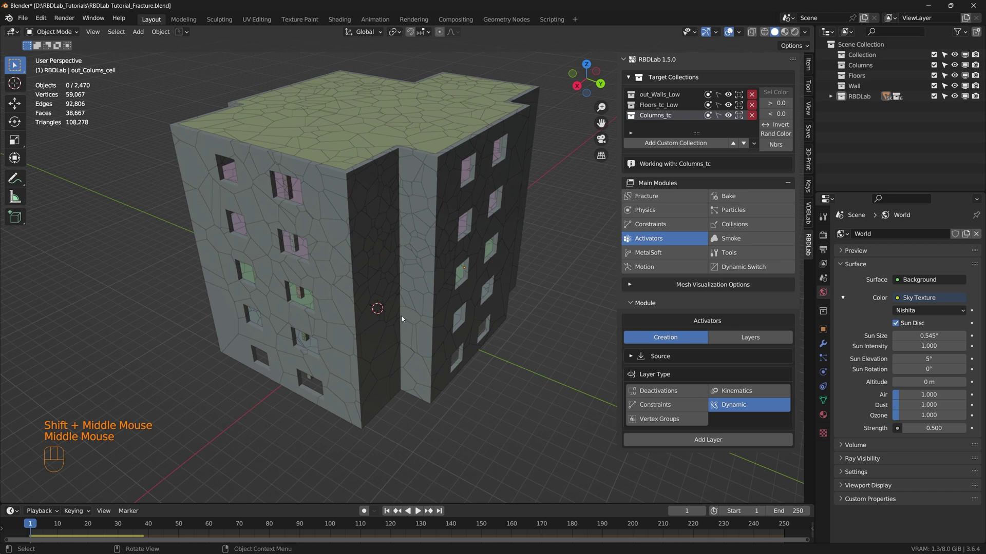
{"action": "scroll", "scroll_direction": "down", "scroll_amount": 3}
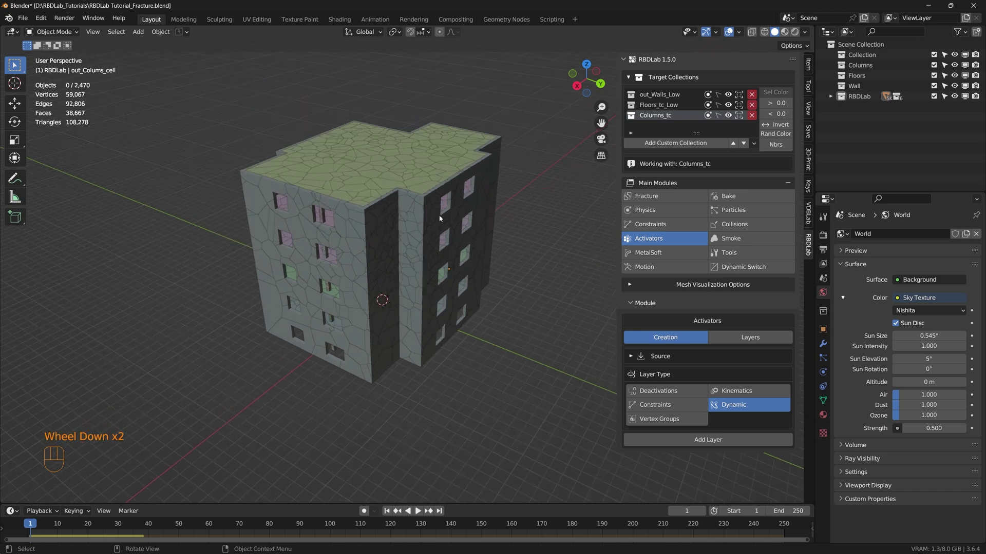
{"action": "left_click_drag", "start_coordinate": [419, 216], "coordinate": [412, 250]}
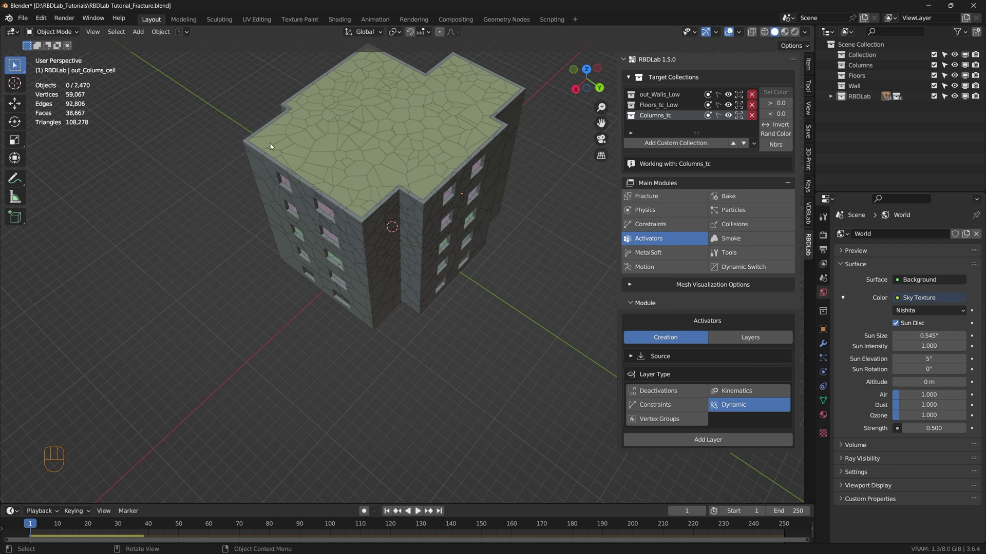
{"action": "left_click_drag", "start_coordinate": [400, 252], "coordinate": [414, 235]}
{"action": "left_click_drag", "start_coordinate": [399, 259], "coordinate": [399, 299]}
{"action": "scroll", "scroll_direction": "up", "scroll_amount": 3}
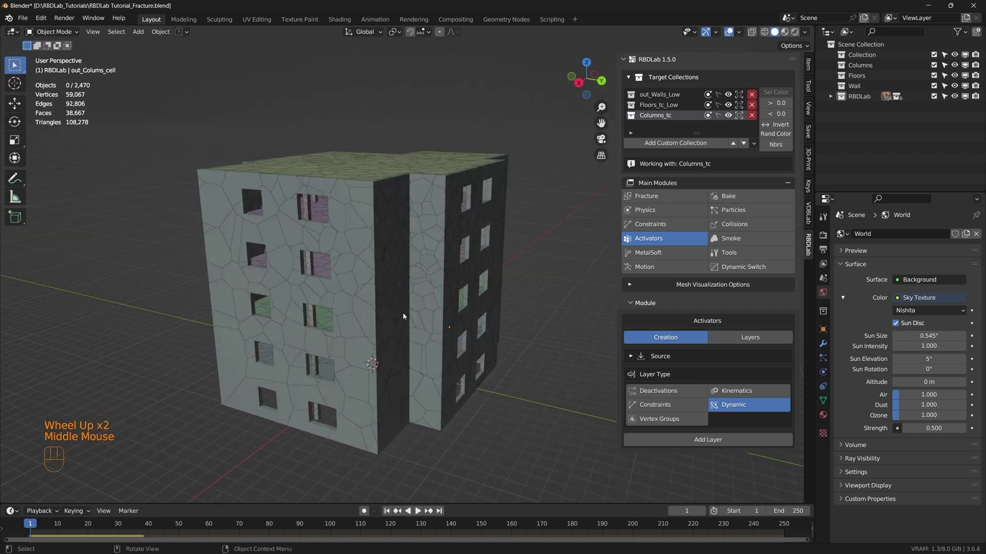
{"action": "middle_click", "coordinate": [433, 373]}
{"action": "key", "text": "KP_7"}
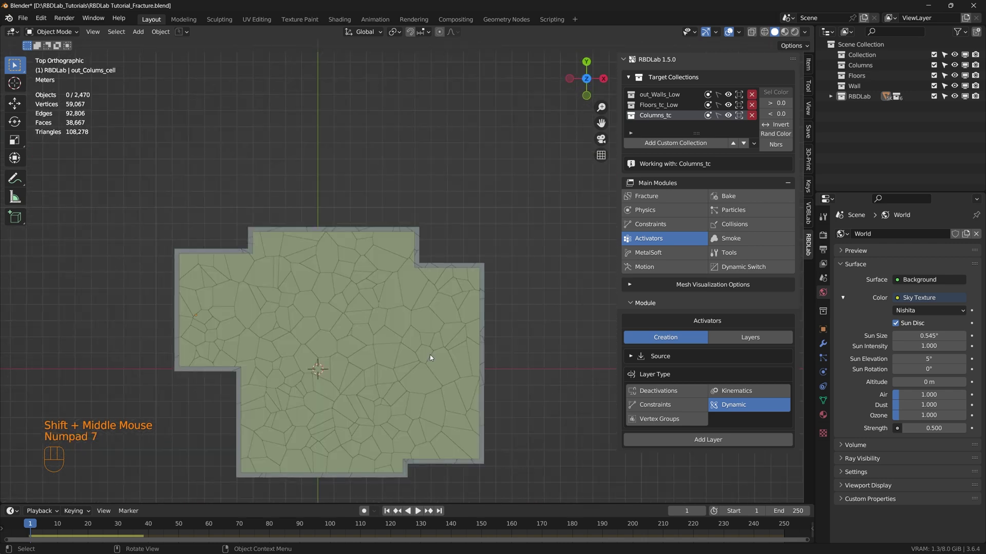
Step: Select the right-side fragments, invert to a 1,399-piece block, and return to the Physics module
{"action": "left_click_drag", "start_coordinate": [428, 326], "coordinate": [412, 275]}
{"action": "key", "text": "c"}
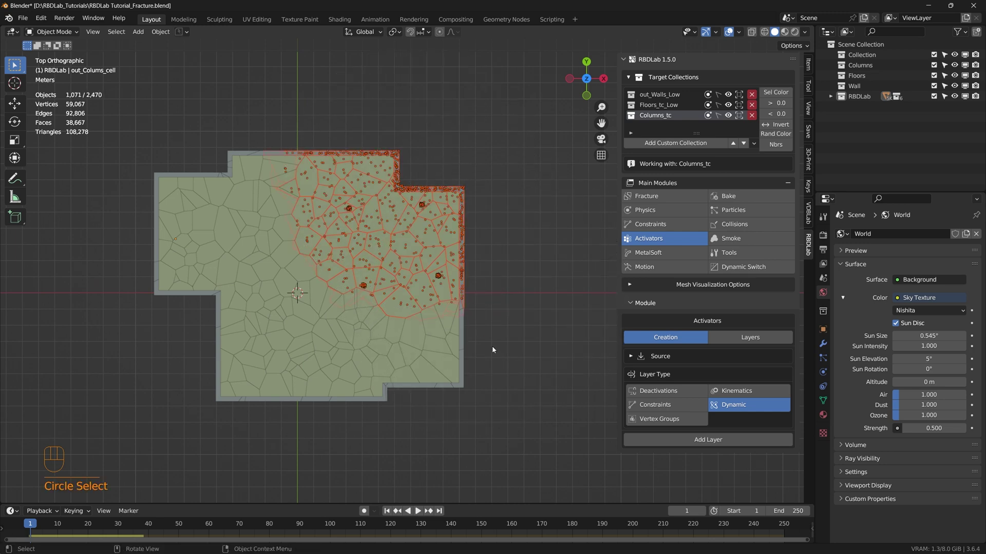
{"action": "middle_click", "coordinate": [474, 330]}
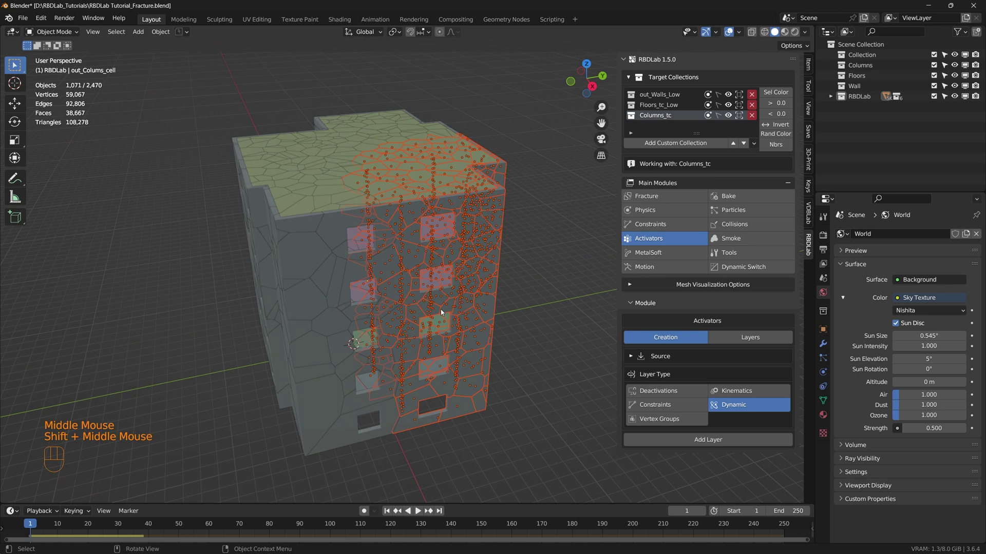
{"action": "key", "text": "ctrl+i"}
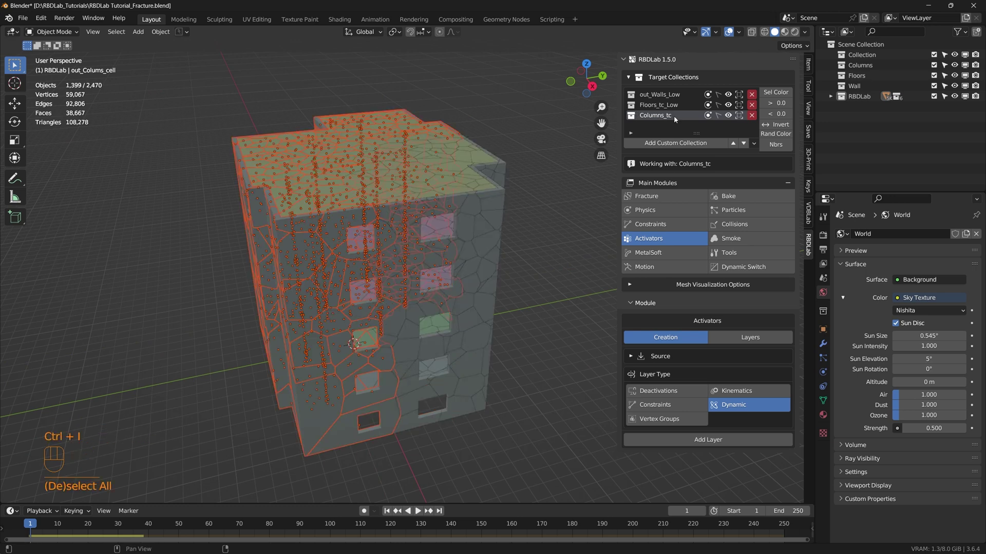
{"action": "left_click", "coordinate": [666, 214]}
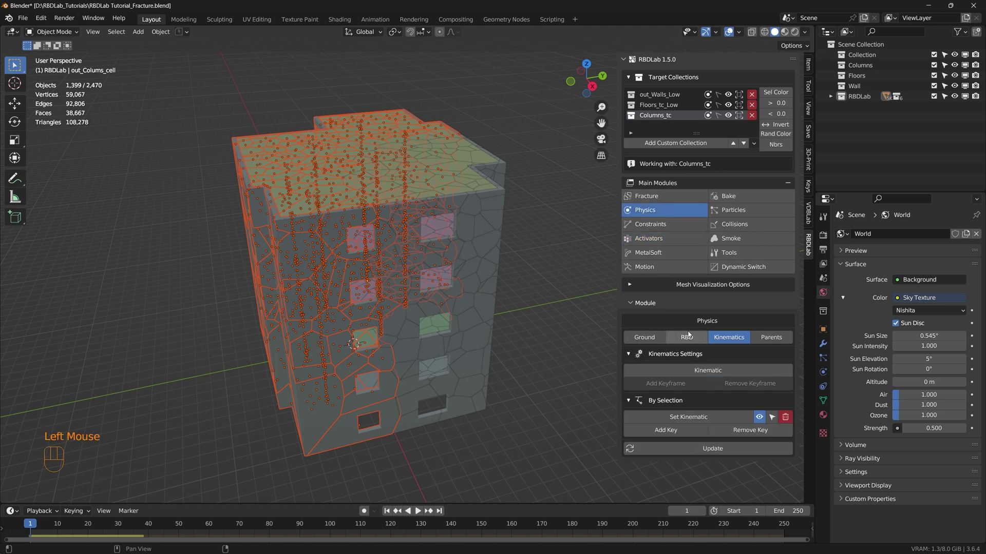
Step: Make the selected building pieces passive via Passives by Selection > Set Passive
{"action": "left_click", "coordinate": [687, 341]}
{"action": "scroll", "scroll_direction": "down", "scroll_amount": 3}
{"action": "scroll", "scroll_direction": "down", "scroll_amount": 3}
{"action": "scroll", "scroll_direction": "down", "scroll_amount": 3}
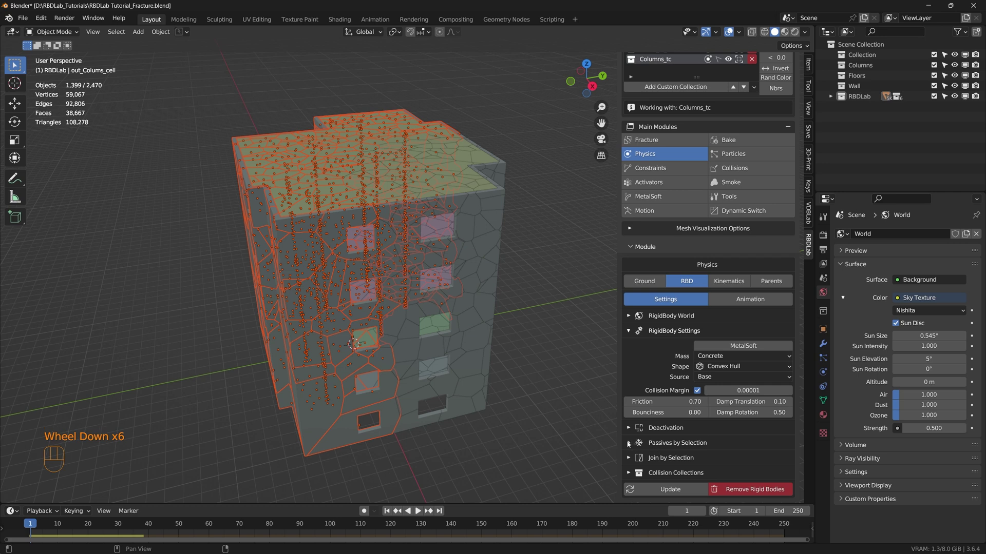
{"action": "left_click", "coordinate": [629, 444]}
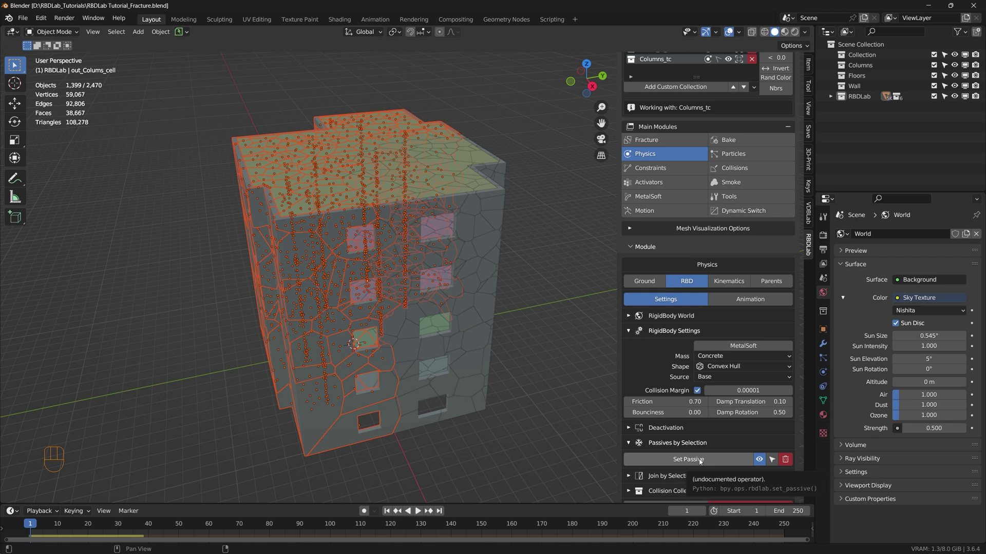
{"action": "left_click", "coordinate": [702, 462]}
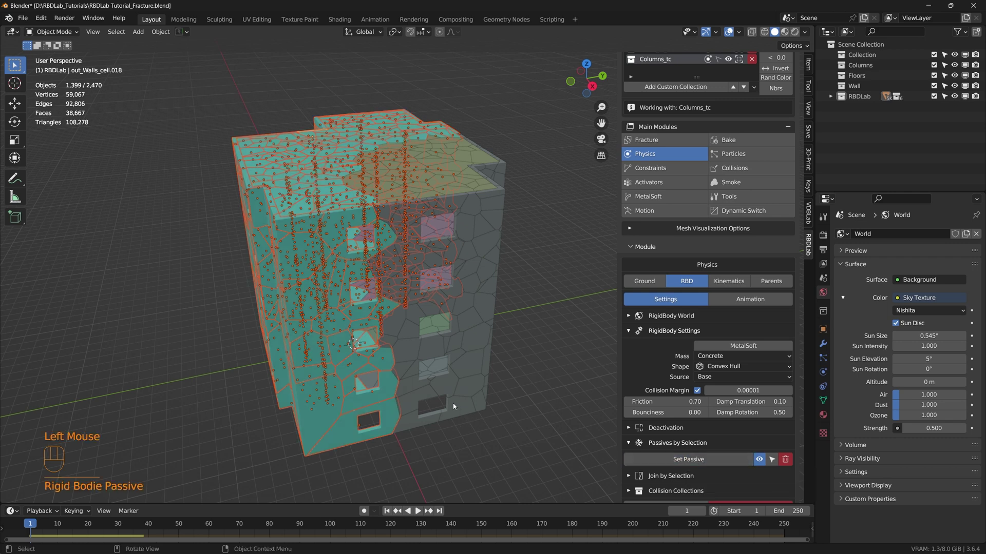
Step: Preview the simulation with the front crumbling, reset to frame 1, and return to Activators
{"action": "left_click_drag", "start_coordinate": [448, 393], "coordinate": [462, 374]}
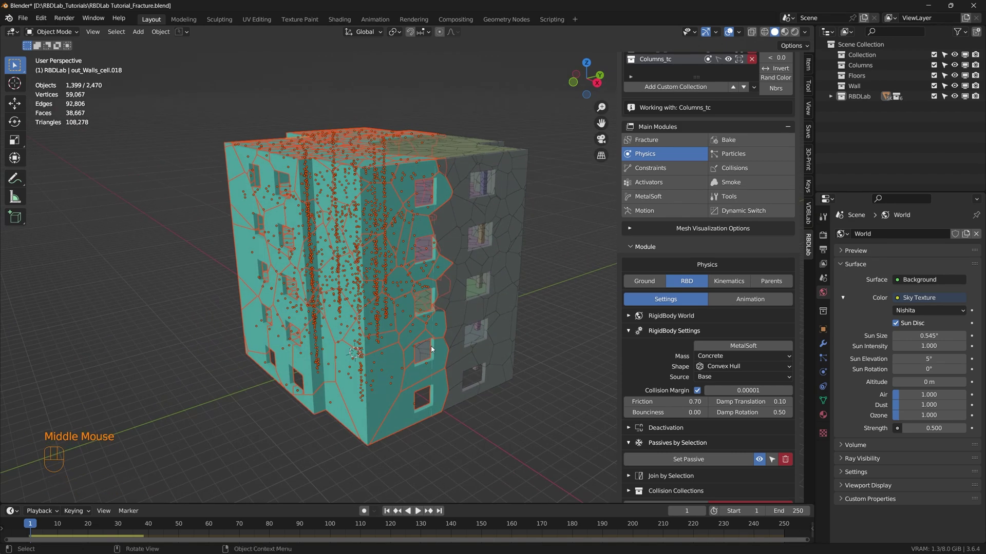
{"action": "scroll", "scroll_direction": "up", "scroll_amount": 3}
{"action": "scroll", "scroll_direction": "up", "scroll_amount": 3}
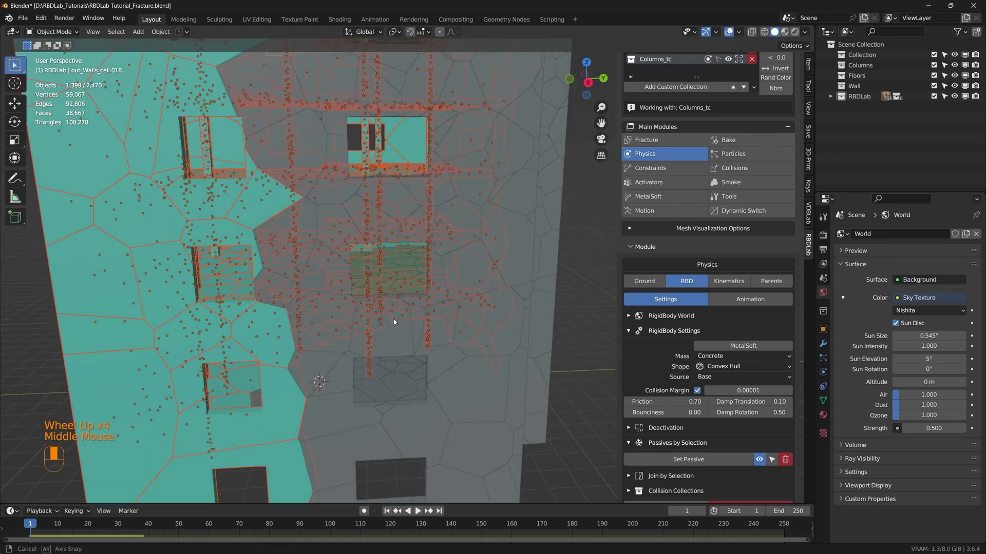
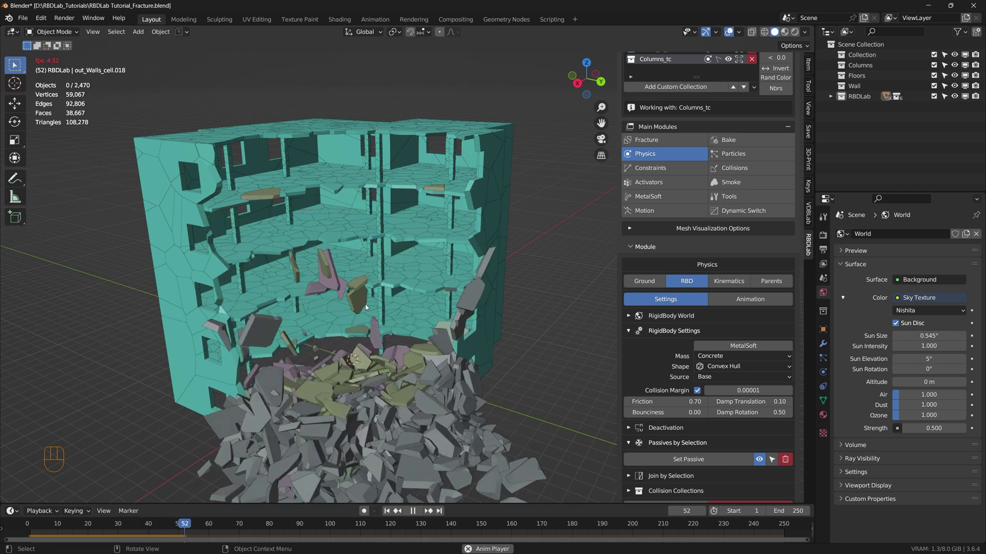
{"action": "key", "text": "space"}
{"action": "left_click", "coordinate": [387, 514]}
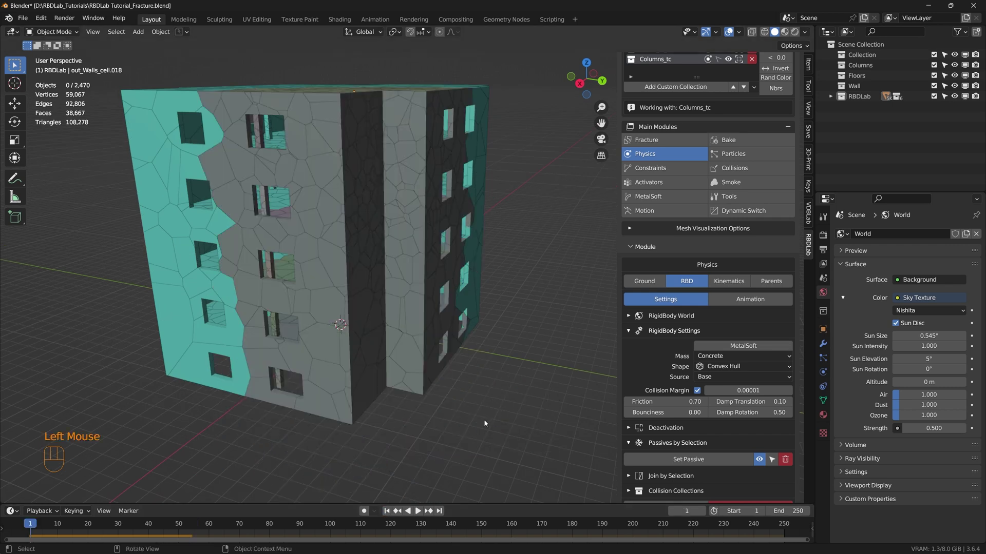
{"action": "left_click", "coordinate": [677, 184]}
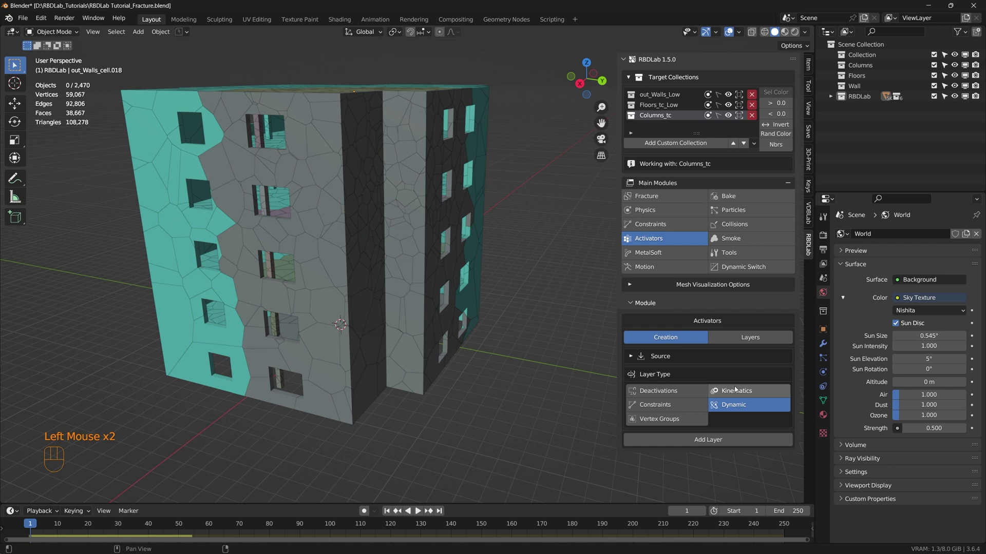
Step: Set the activator Source to Scene so pieces come from the viewport selection
{"action": "left_click", "coordinate": [633, 359]}
{"action": "middle_click", "coordinate": [752, 376]}
{"action": "left_click", "coordinate": [753, 375]}
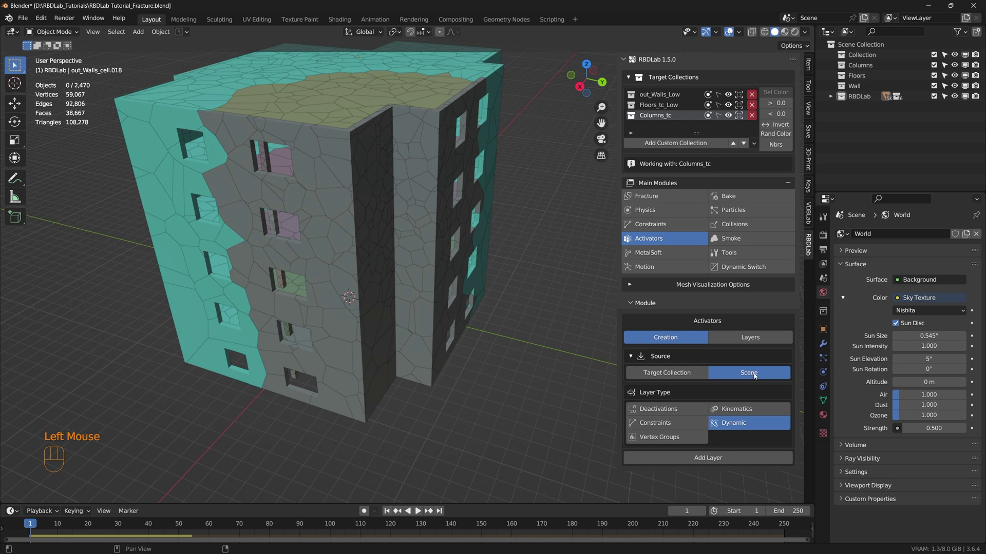
{"action": "scroll", "scroll_direction": "down", "scroll_amount": 3}
Step: Circle-select the upper-right pieces from top view and add Dynamic layer DY_00 from them
{"action": "left_click_drag", "start_coordinate": [380, 281], "coordinate": [389, 323]}
{"action": "middle_click", "coordinate": [394, 320]}
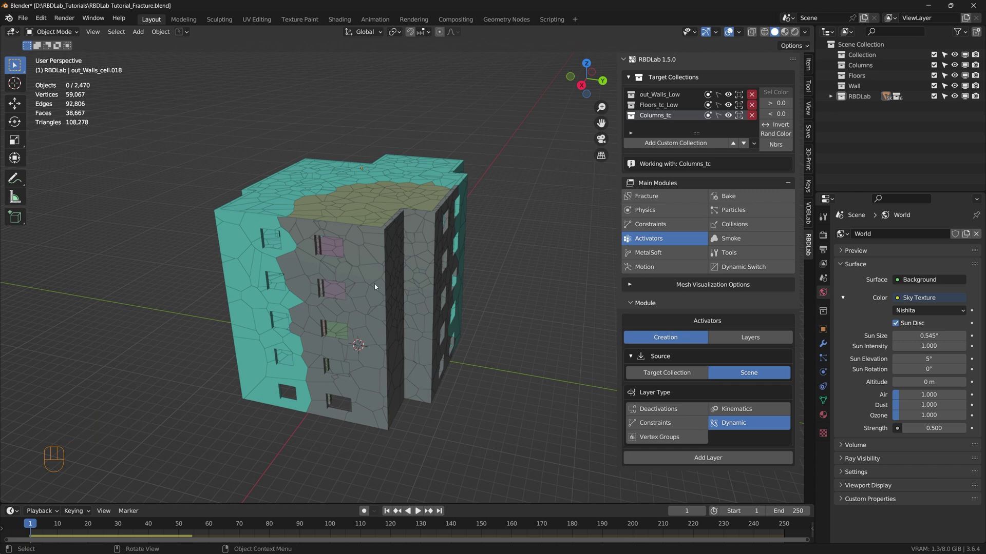
{"action": "key", "text": "KP_7"}
{"action": "key", "text": "c"}
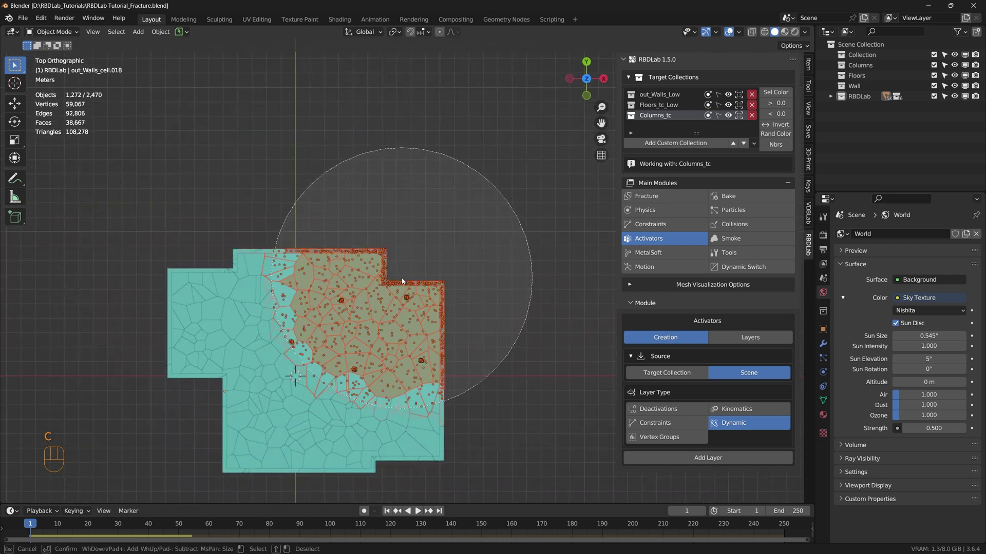
{"action": "left_click_drag", "start_coordinate": [443, 355], "coordinate": [321, 283]}
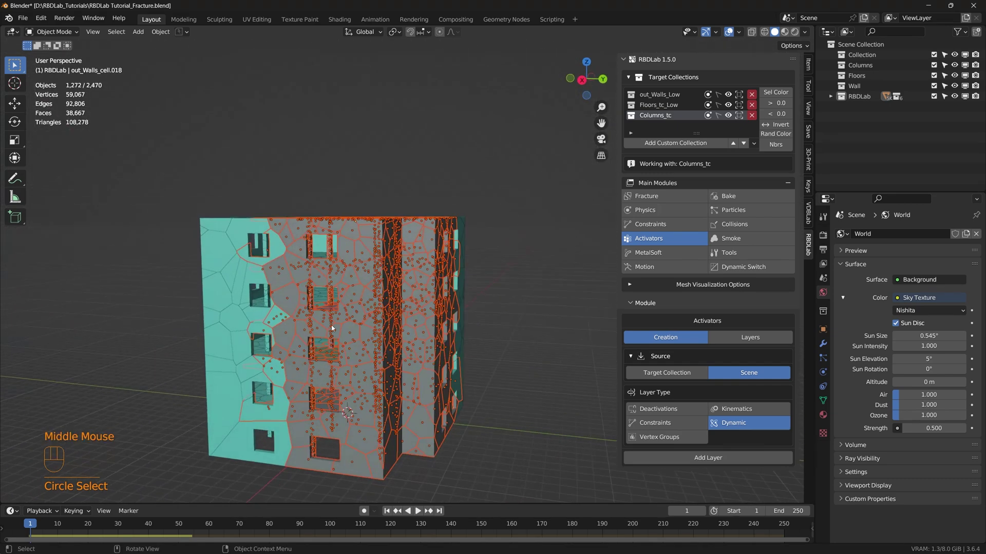
{"action": "left_click_drag", "start_coordinate": [351, 325], "coordinate": [394, 297]}
{"action": "left_click_drag", "start_coordinate": [399, 298], "coordinate": [425, 320]}
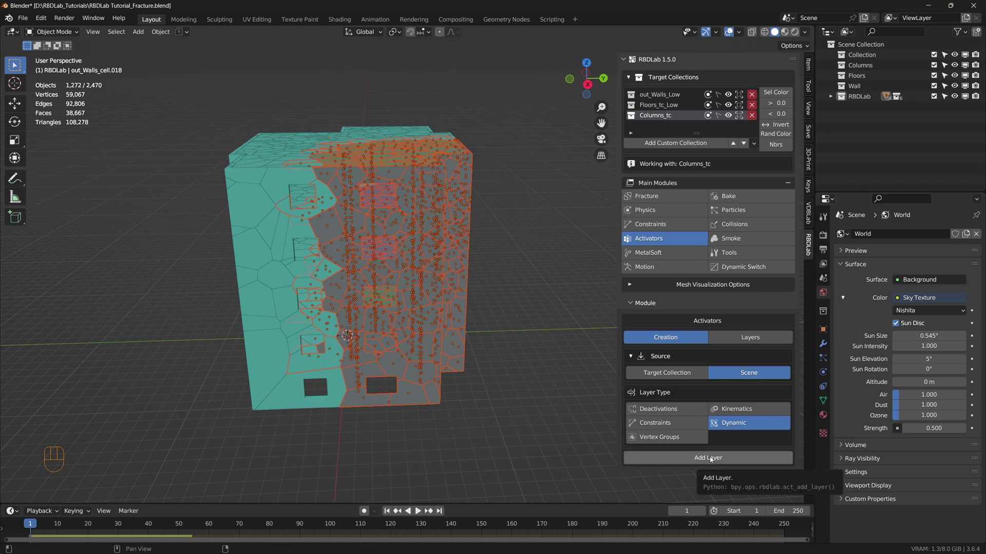
{"action": "left_click", "coordinate": [712, 460]}
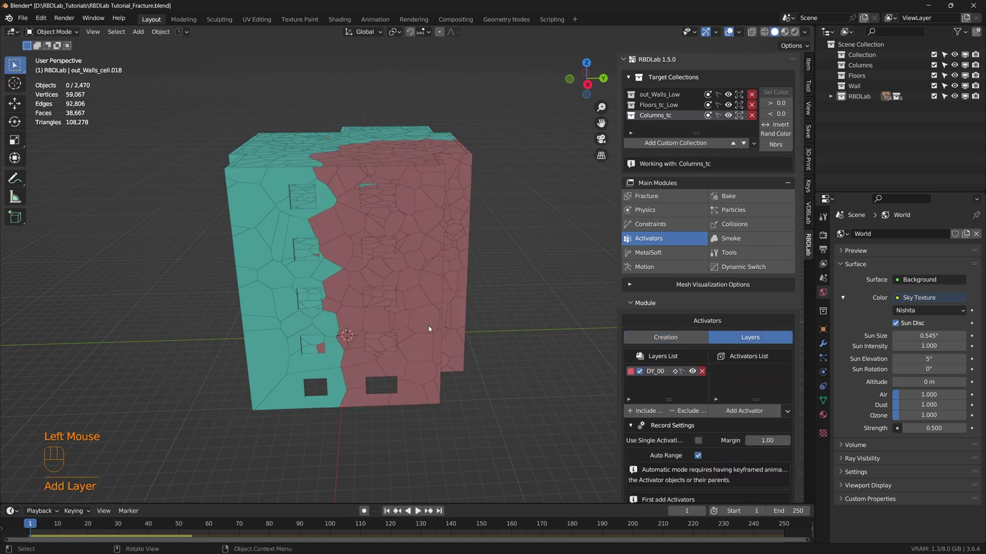
Step: Inspect the red DY_00 region and reach Record Settings with Use Single Activation enabled
{"action": "left_click_drag", "start_coordinate": [431, 318], "coordinate": [416, 338]}
{"action": "middle_click", "coordinate": [416, 330]}
{"action": "left_click_drag", "start_coordinate": [436, 311], "coordinate": [397, 315]}
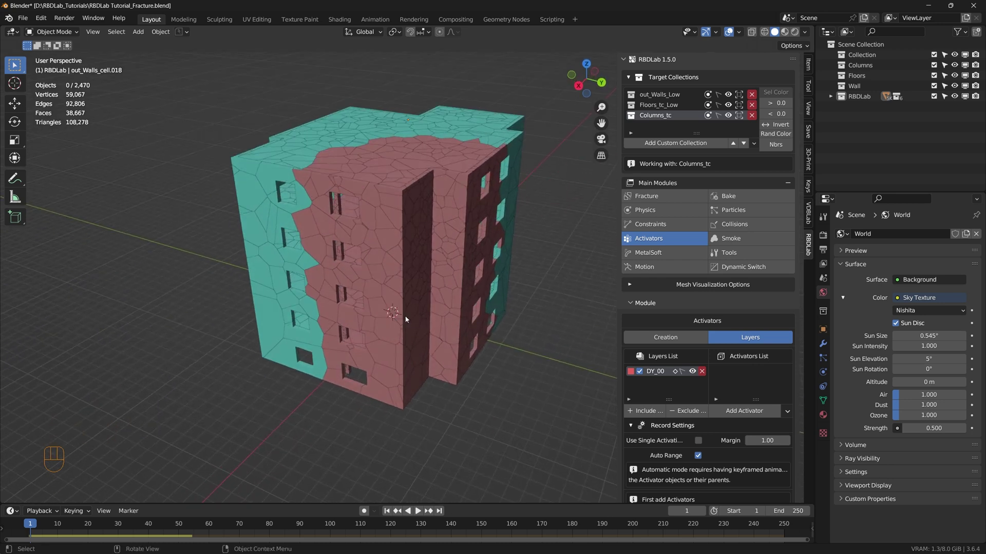
{"action": "scroll", "scroll_direction": "up", "scroll_amount": 3}
{"action": "middle_click", "coordinate": [419, 282]}
{"action": "scroll", "scroll_direction": "down", "scroll_amount": 3}
{"action": "middle_click", "coordinate": [688, 363]}
{"action": "scroll", "scroll_direction": "down", "scroll_amount": 3}
{"action": "scroll", "scroll_direction": "down", "scroll_amount": 3}
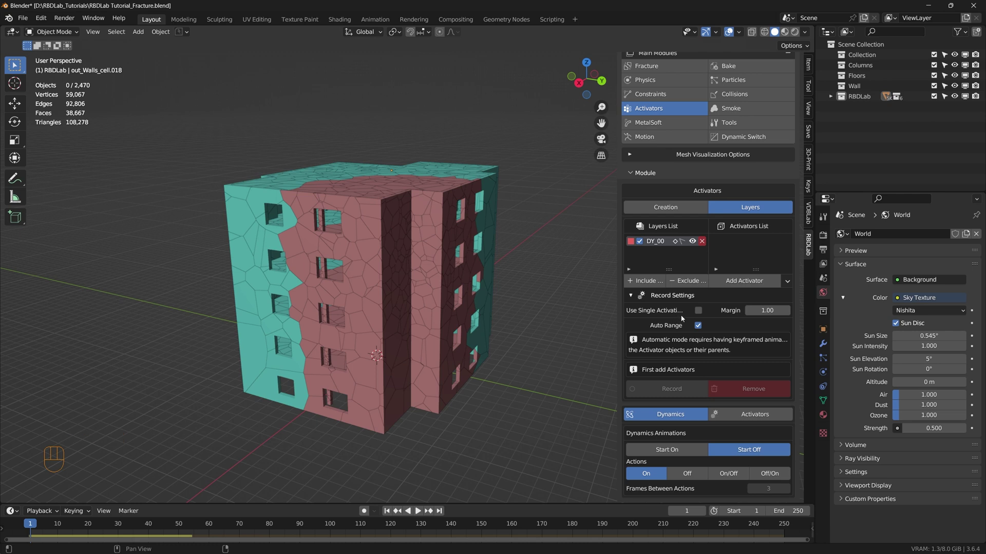
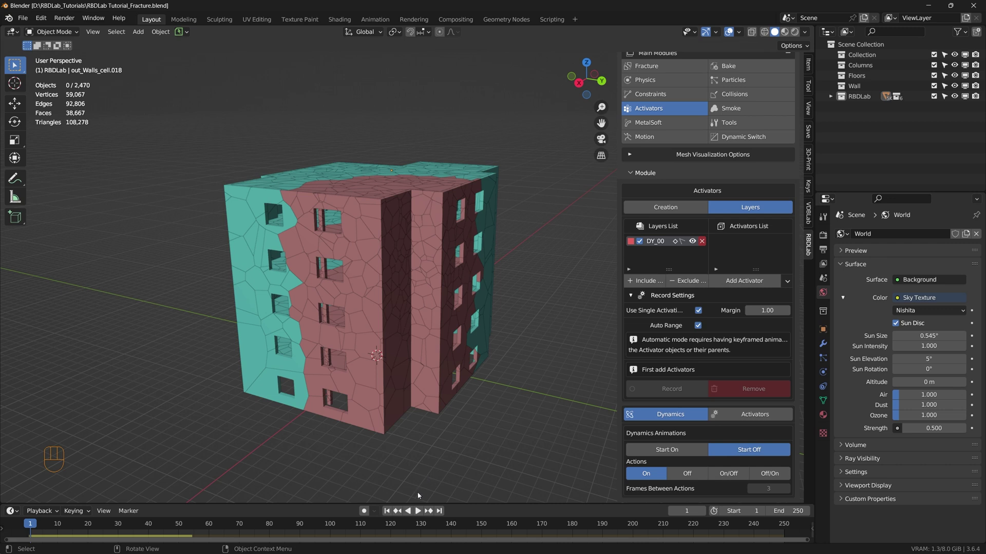
Step: Preview playback twice with the pieces still in place, then add activator AC_C_00 to DY_00
{"action": "left_click", "coordinate": [419, 514]}
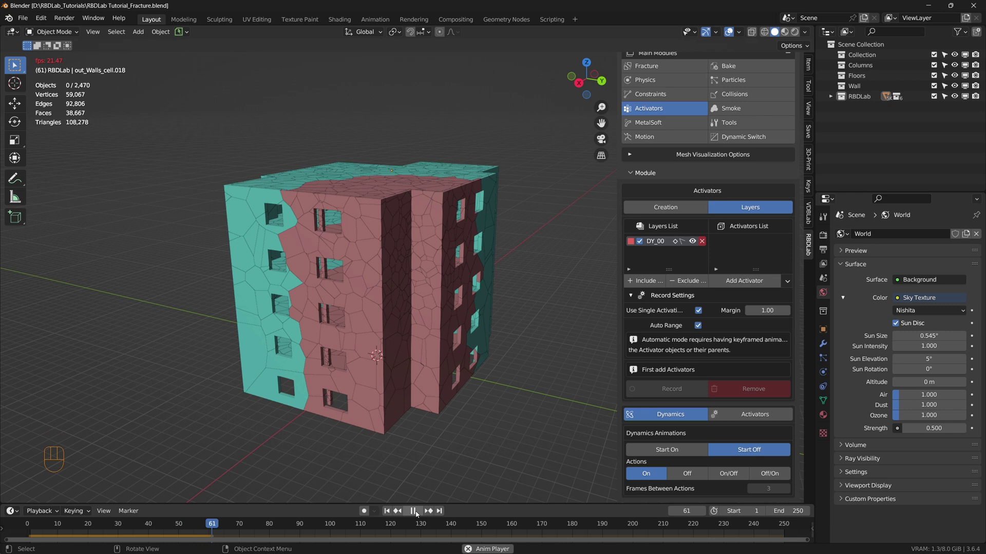
{"action": "left_click", "coordinate": [415, 515]}
{"action": "left_click", "coordinate": [386, 511]}
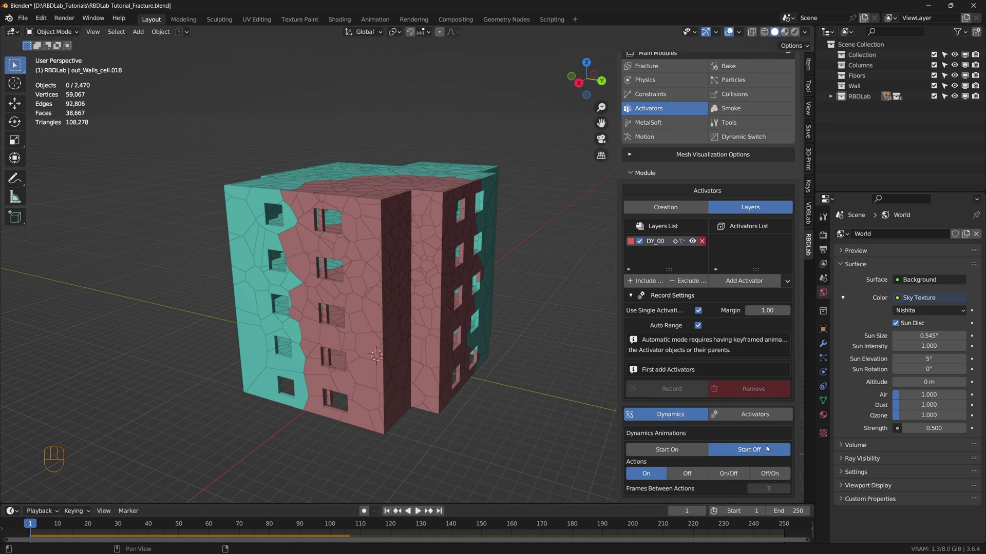
{"action": "left_click", "coordinate": [422, 514]}
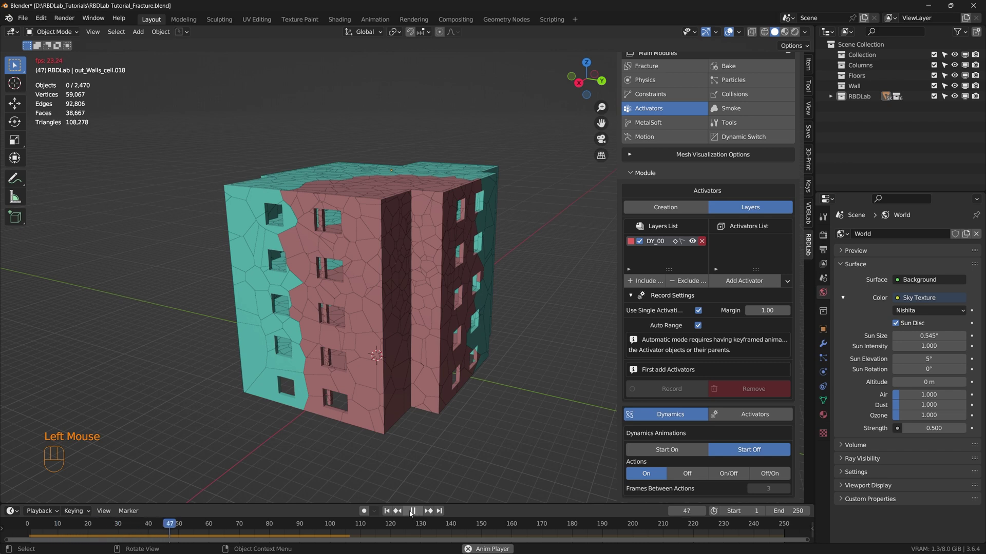
{"action": "left_click", "coordinate": [414, 514]}
{"action": "left_click", "coordinate": [388, 512]}
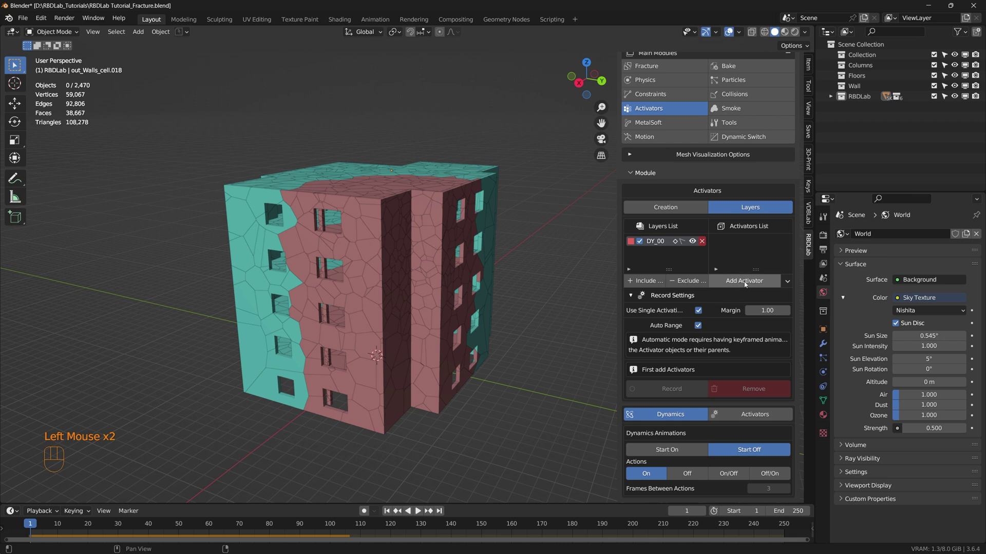
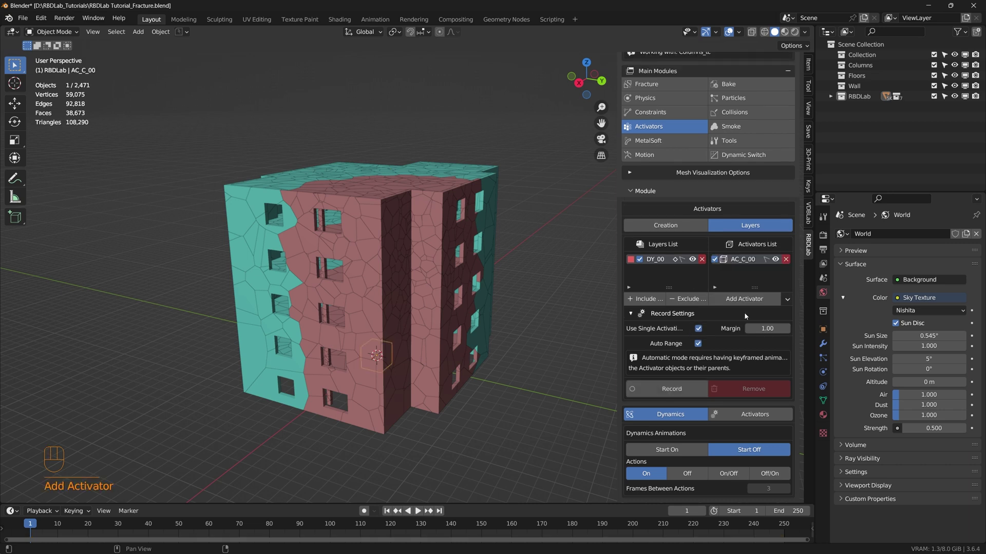
Step: Scale the activator box over the upper-right corner above the building, key it at frame 6, then lower it at frame 48
{"action": "key", "text": "KP_7"}
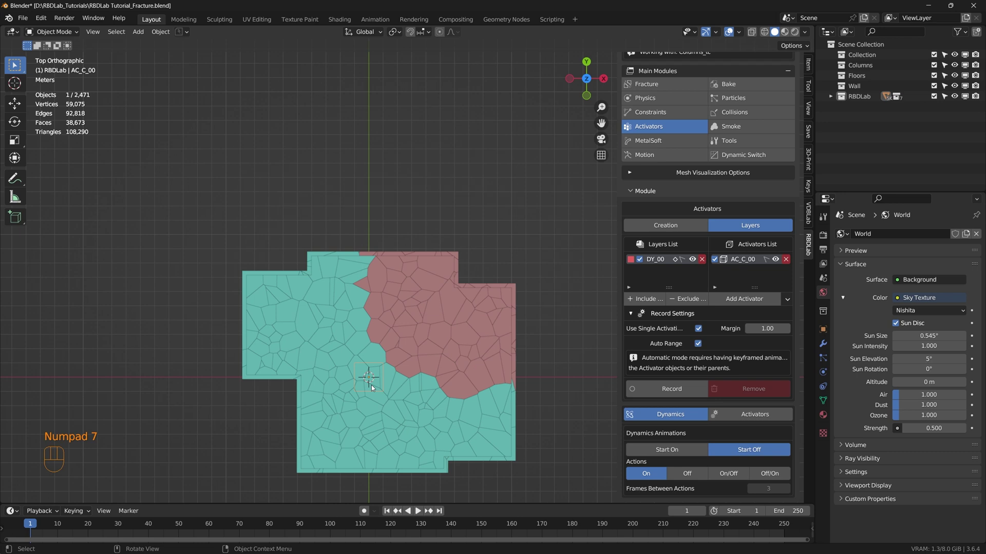
{"action": "key", "text": "g"}
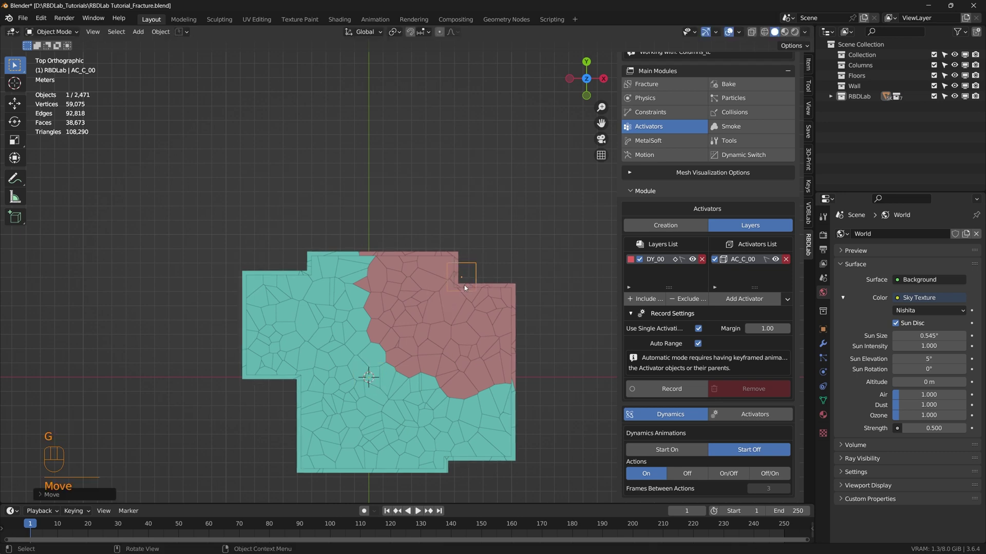
{"action": "key", "text": "s"}
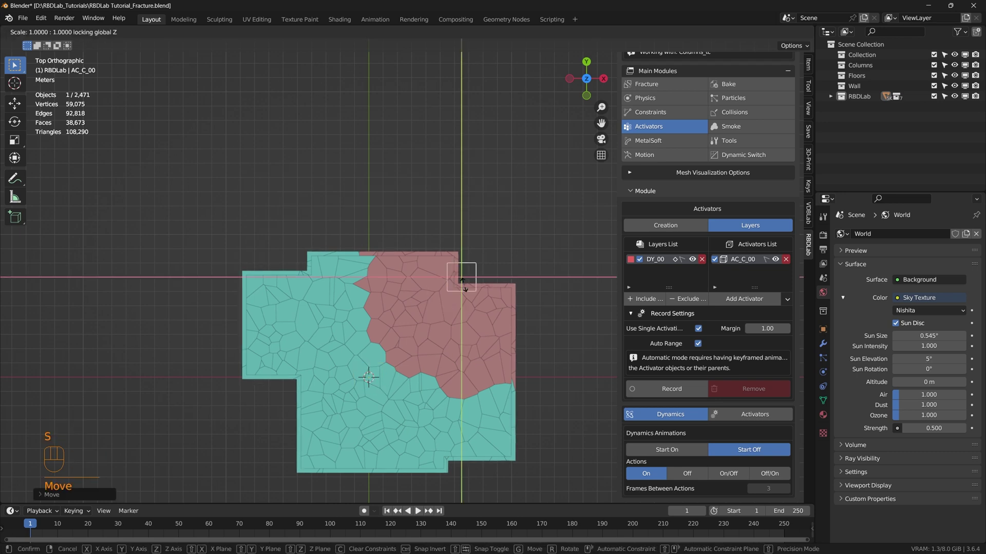
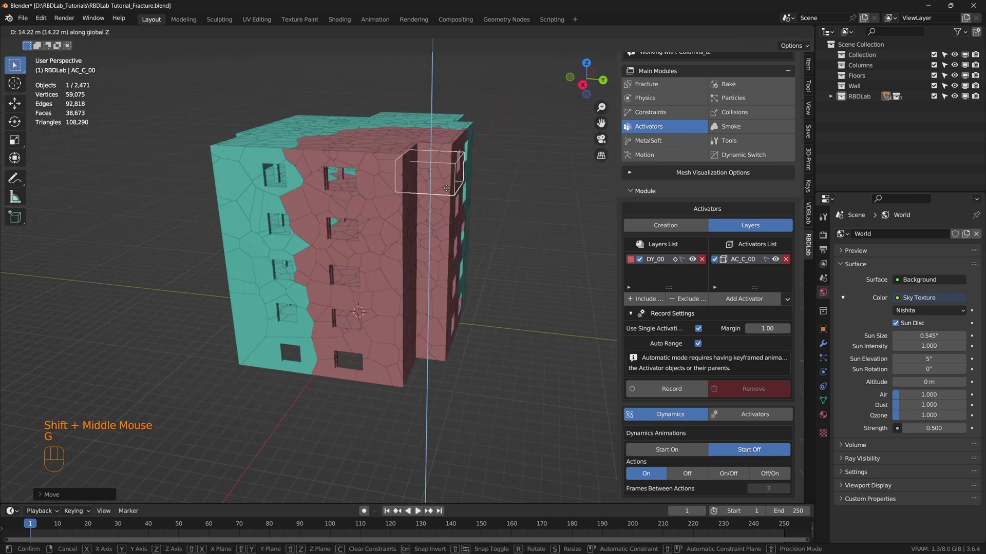
{"action": "left_click_drag", "start_coordinate": [453, 184], "coordinate": [455, 175]}
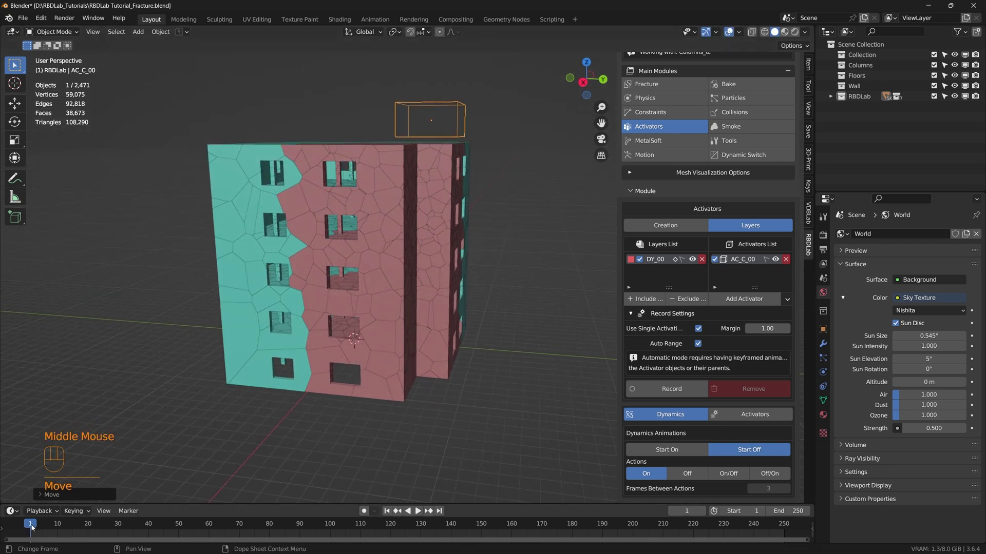
{"action": "left_click_drag", "start_coordinate": [33, 528], "coordinate": [47, 529]}
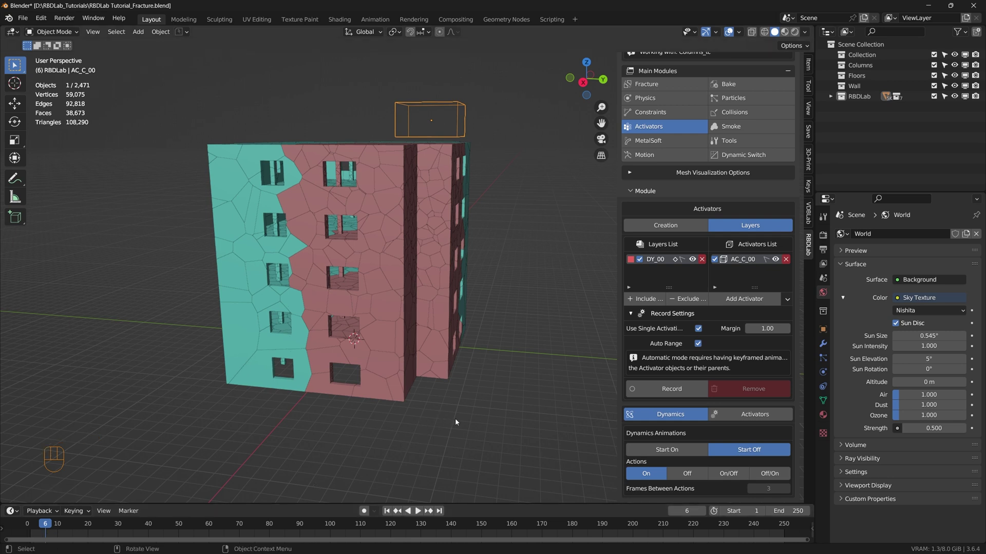
{"action": "key", "text": "i"}
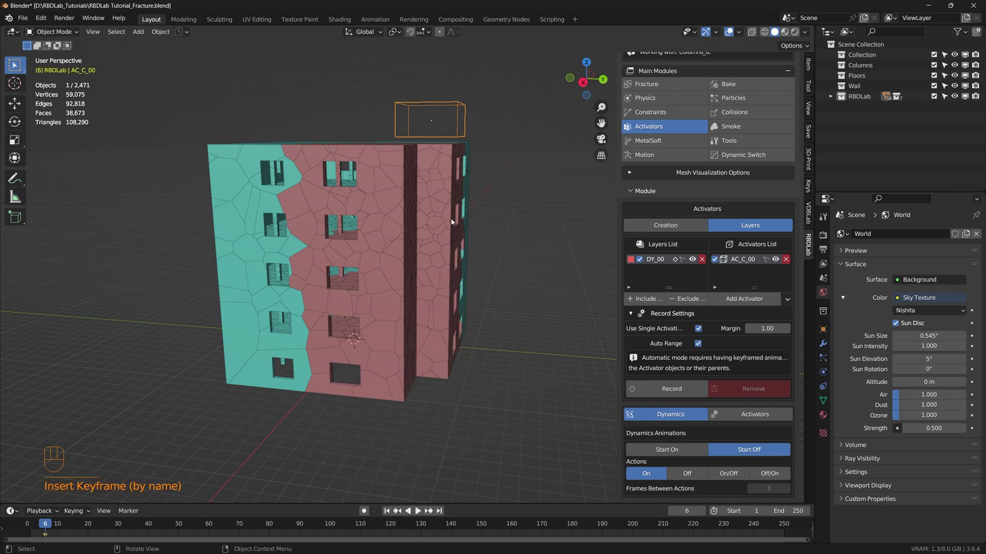
{"action": "left_click", "coordinate": [49, 528]}
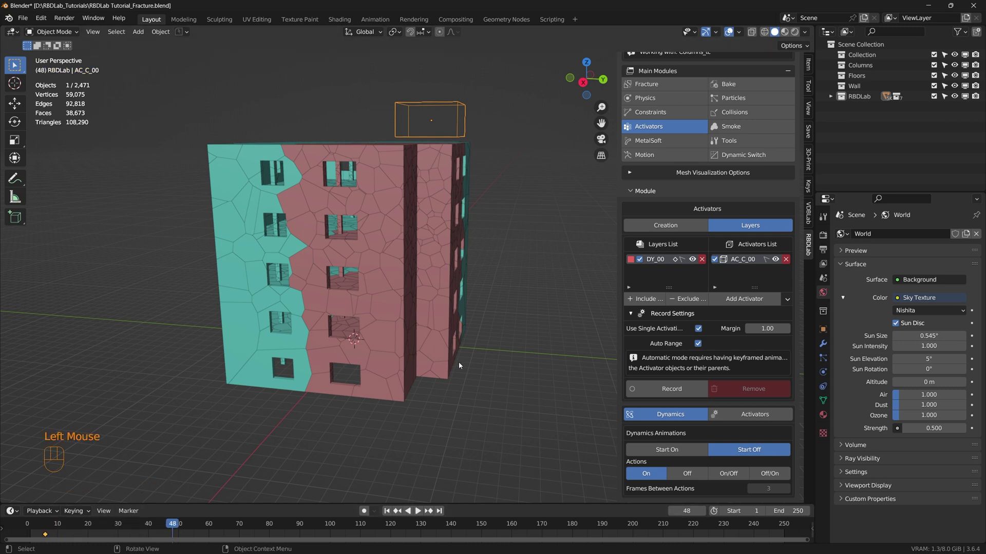
{"action": "key", "text": "g"}
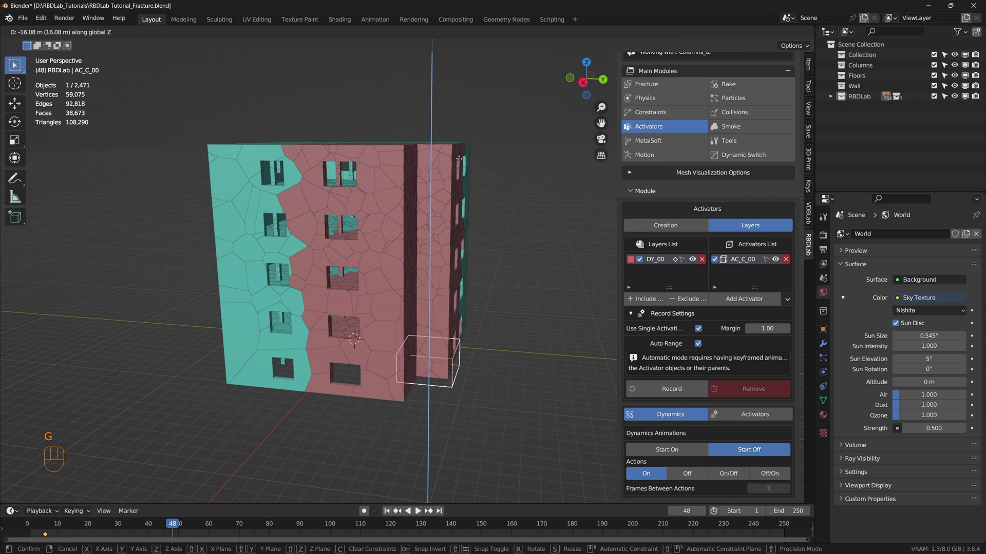
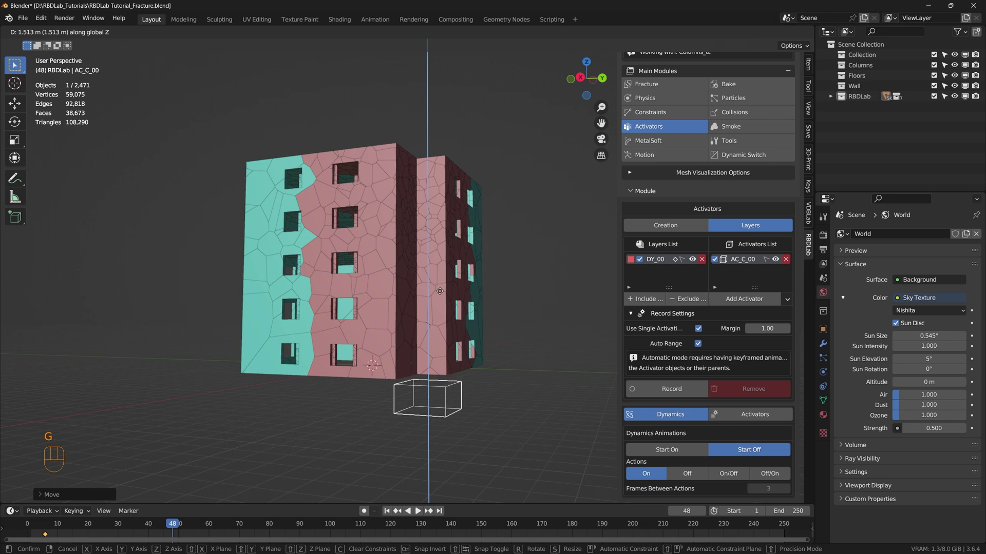
Step: Key AC_C_00's Location at frame 48, play the sweep through the building, and return to frame 1
{"action": "key", "text": "i"}
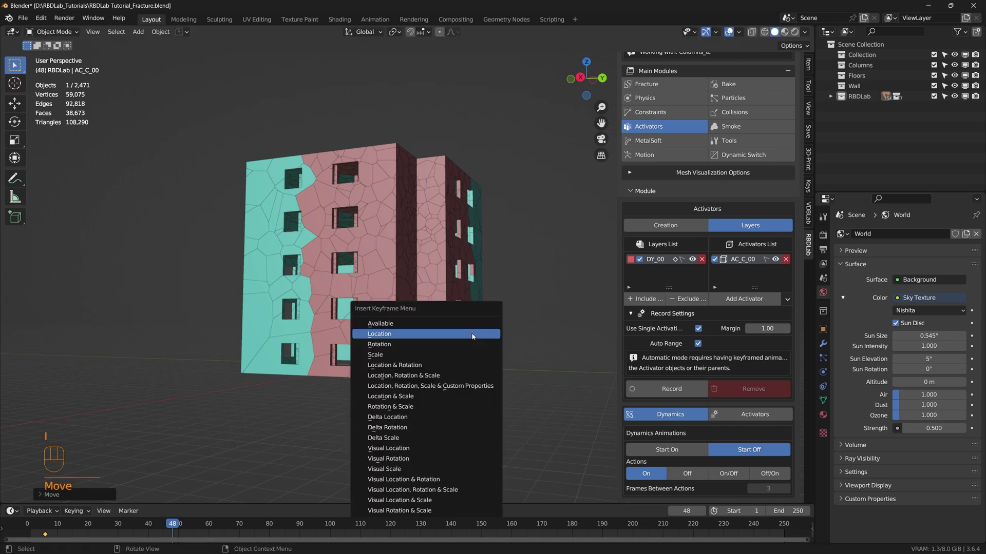
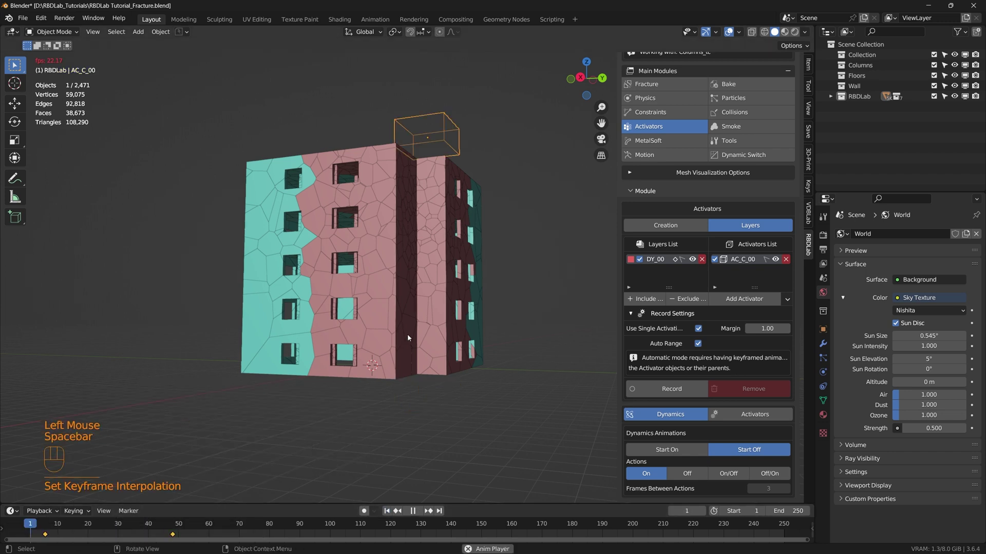
{"action": "left_click_drag", "start_coordinate": [418, 294], "coordinate": [405, 292]}
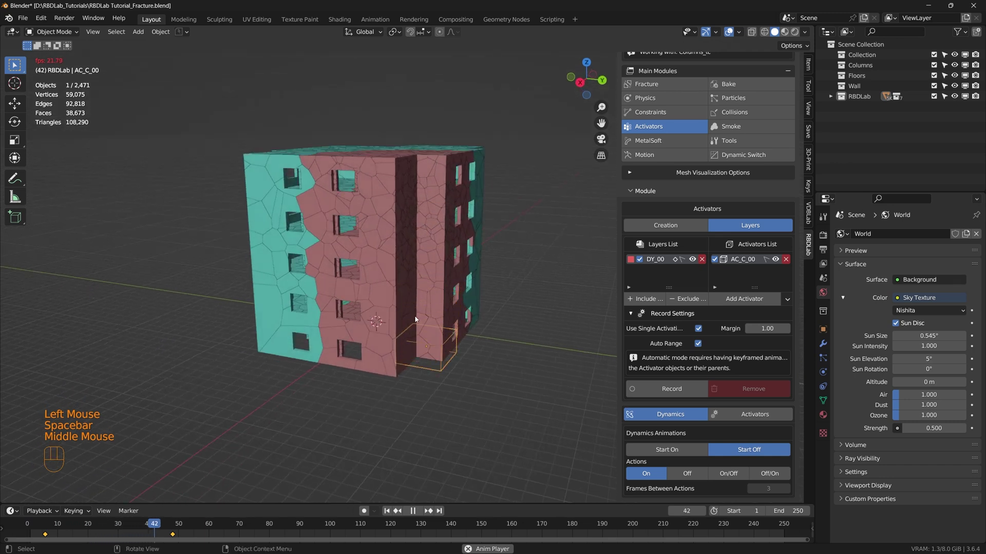
{"action": "key", "text": "space"}
{"action": "left_click", "coordinate": [390, 513]}
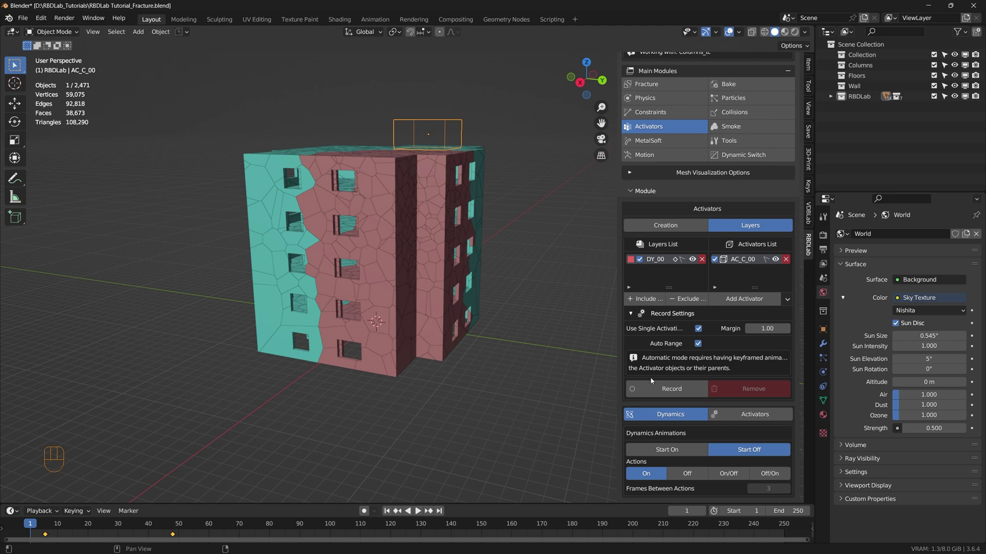
Step: Record the activator dynamics and play back the red right-side block crumbling as the box passes
{"action": "left_click_drag", "start_coordinate": [671, 387], "coordinate": [672, 394]}
{"action": "type", "text": "Recording"}
{"action": "key", "text": "space"}
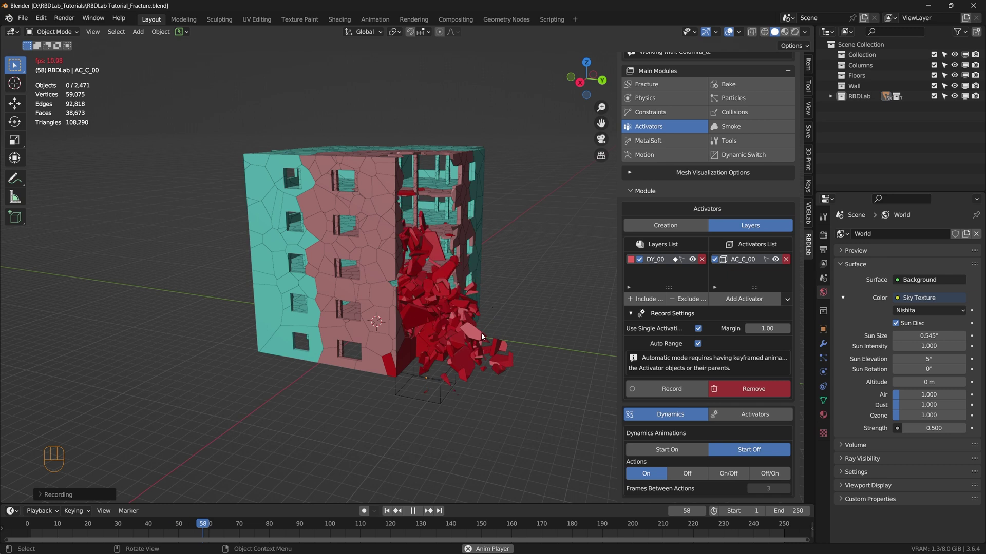
{"action": "left_click_drag", "start_coordinate": [473, 332], "coordinate": [446, 337]}
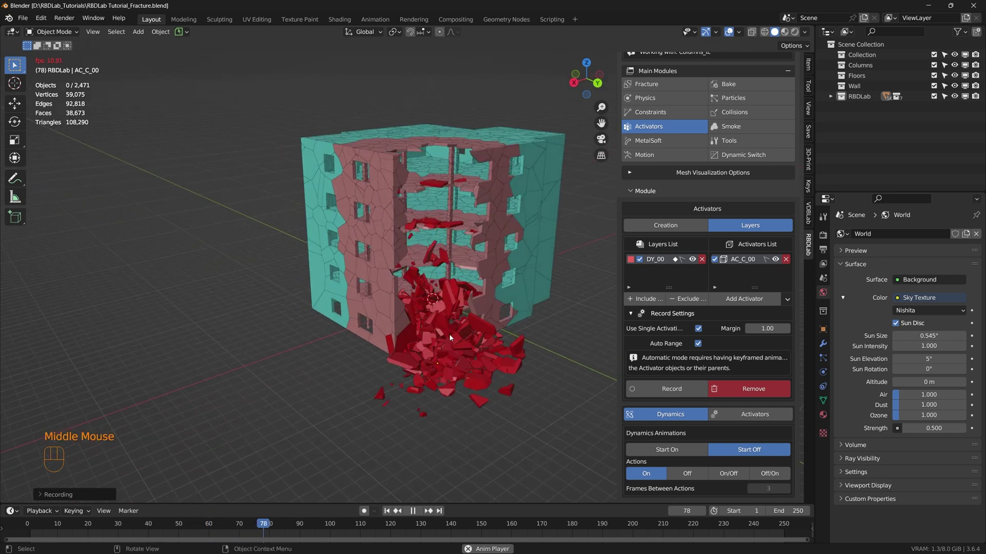
{"action": "key", "text": "space"}
{"action": "scroll", "scroll_direction": "up", "scroll_amount": 3}
{"action": "left_click", "coordinate": [451, 386]}
{"action": "scroll", "scroll_direction": "down", "scroll_amount": 3}
{"action": "scroll", "scroll_direction": "down", "scroll_amount": 3}
{"action": "left_click_drag", "start_coordinate": [423, 247], "coordinate": [423, 277]}
{"action": "middle_click", "coordinate": [441, 283]}
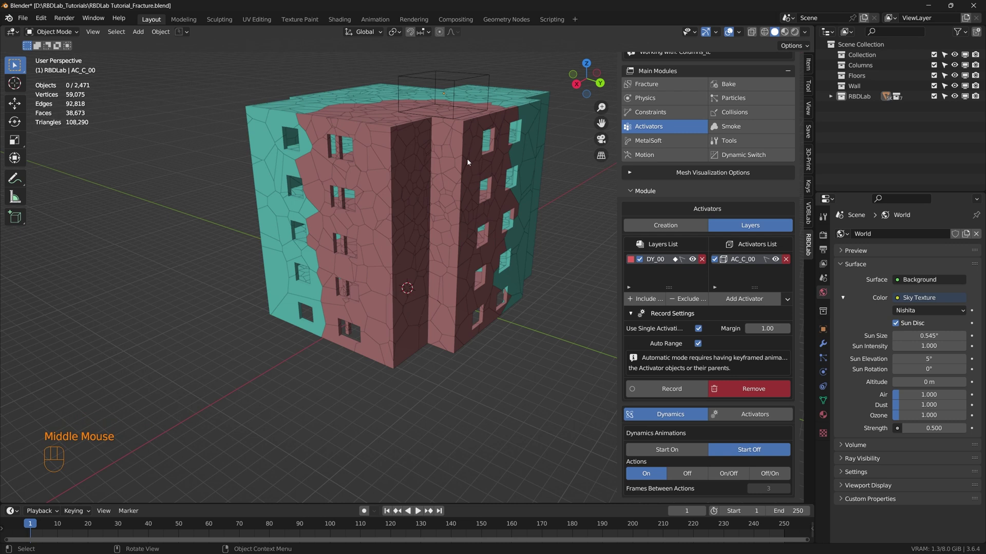
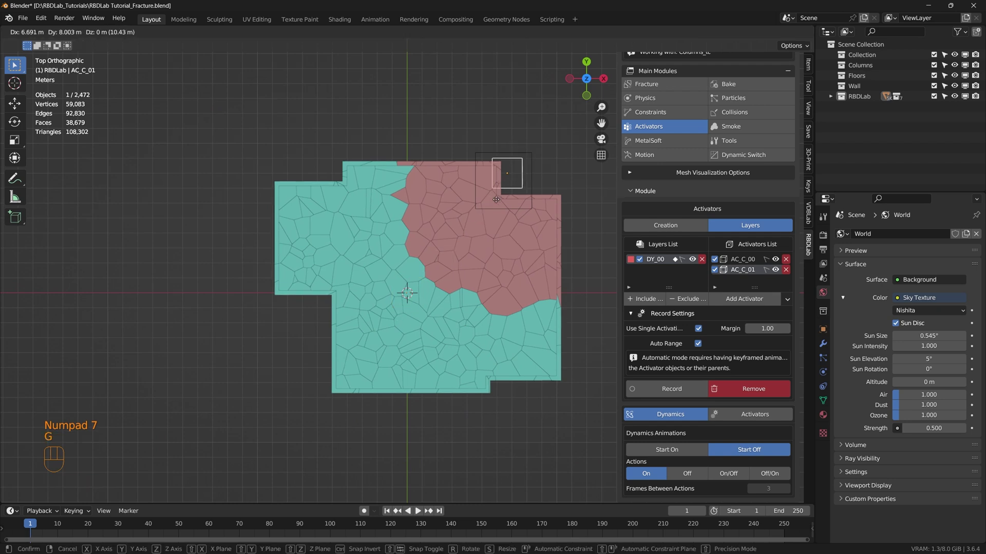
Step: Enlarge the new activator box AC_C_01 and position it over the red section in top view
{"action": "key", "text": "s"}
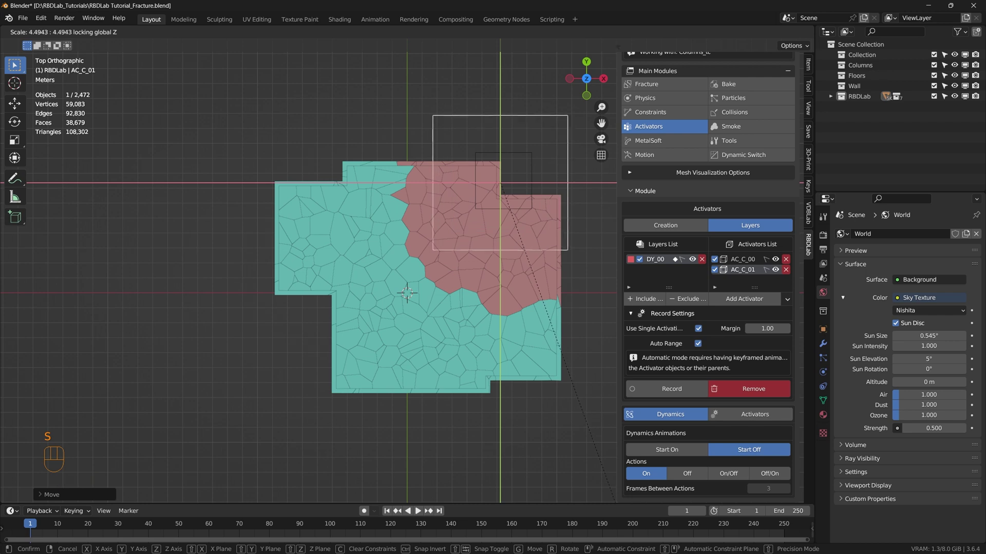
{"action": "key", "text": "g"}
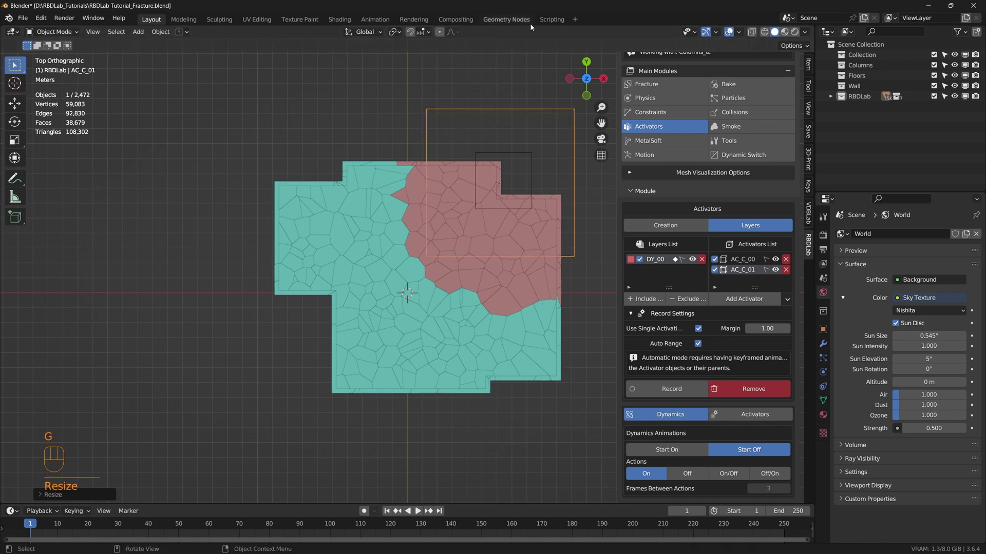
{"action": "key", "text": "g"}
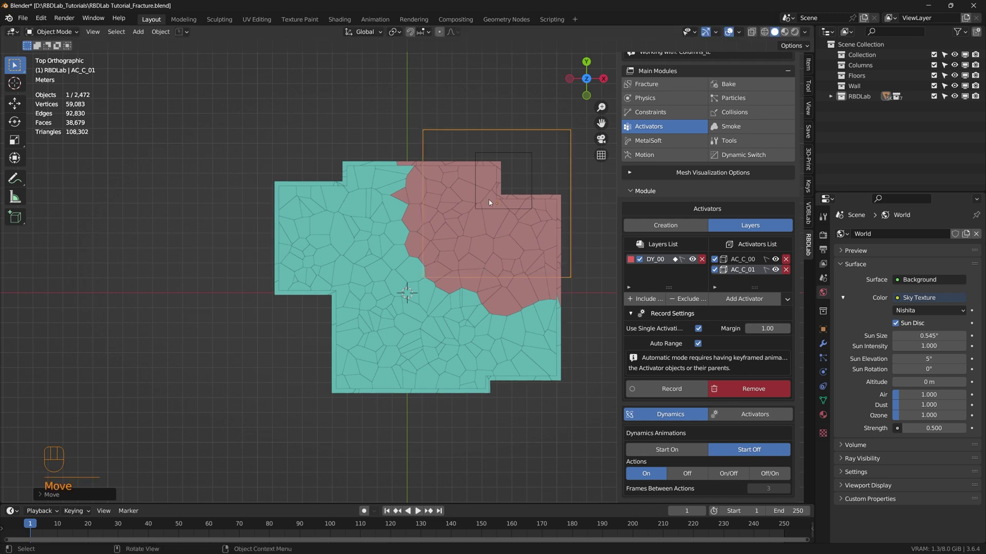
Step: From the right view lift AC_C_01 above the building and move the timeline to frame 48
{"action": "middle_click", "coordinate": [491, 226]}
{"action": "left_click_drag", "start_coordinate": [495, 271], "coordinate": [413, 197]}
{"action": "left_click_drag", "start_coordinate": [421, 230], "coordinate": [398, 282]}
{"action": "key", "text": "KP_1"}
{"action": "key", "text": "KP_3"}
{"action": "middle_click", "coordinate": [401, 281]}
{"action": "key", "text": "g"}
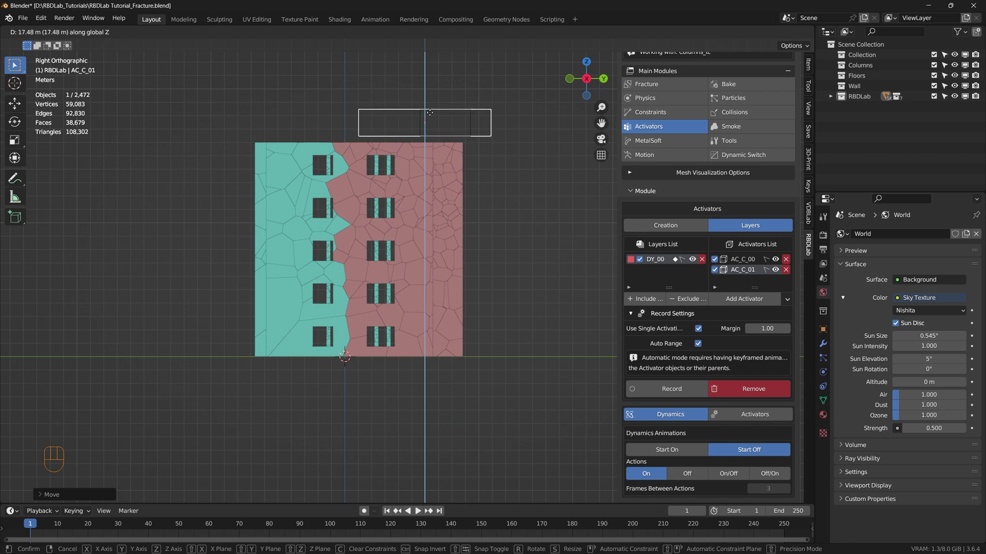
{"action": "left_click_drag", "start_coordinate": [31, 525], "coordinate": [187, 533]}
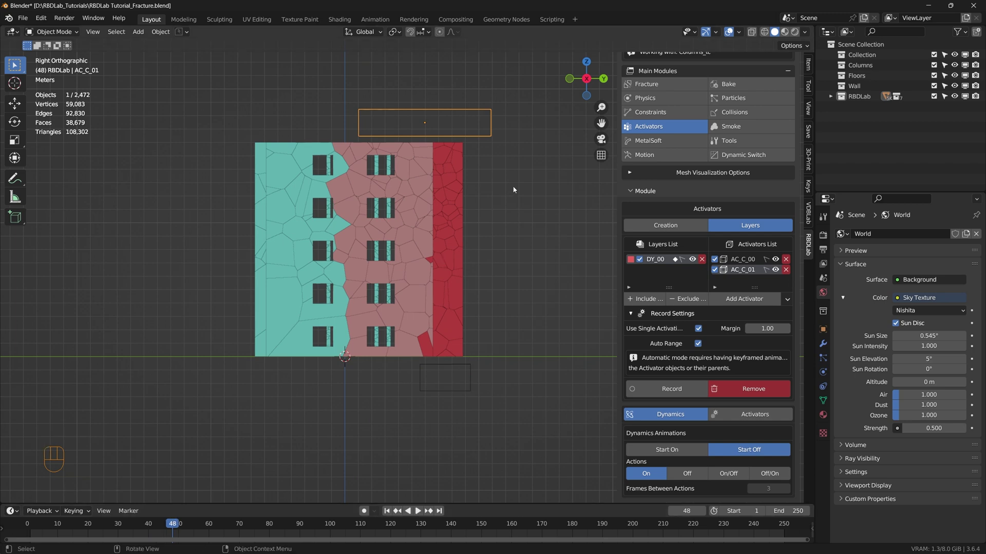
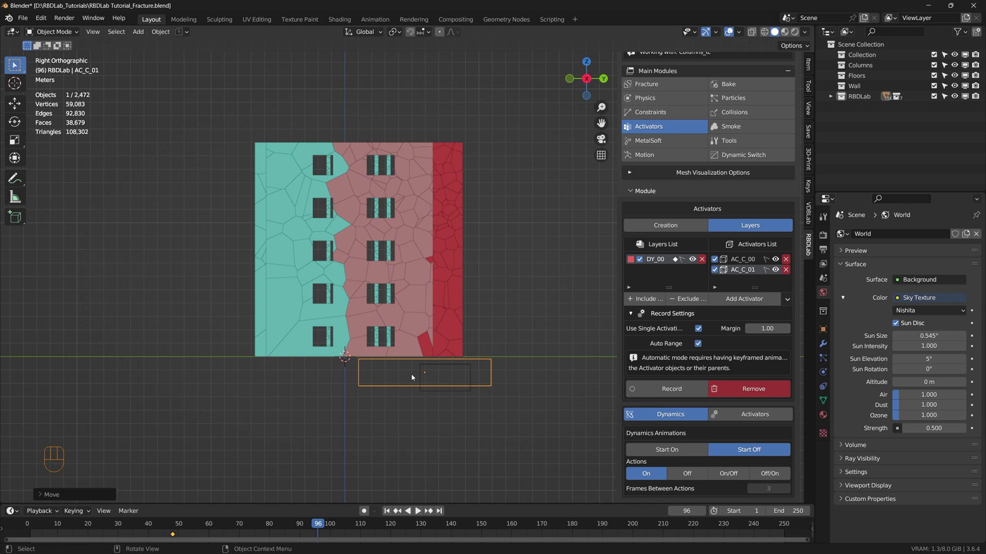
Step: Key AC_C_01's Location below the building at frame 96 and return to frame 1
{"action": "key", "text": "i"}
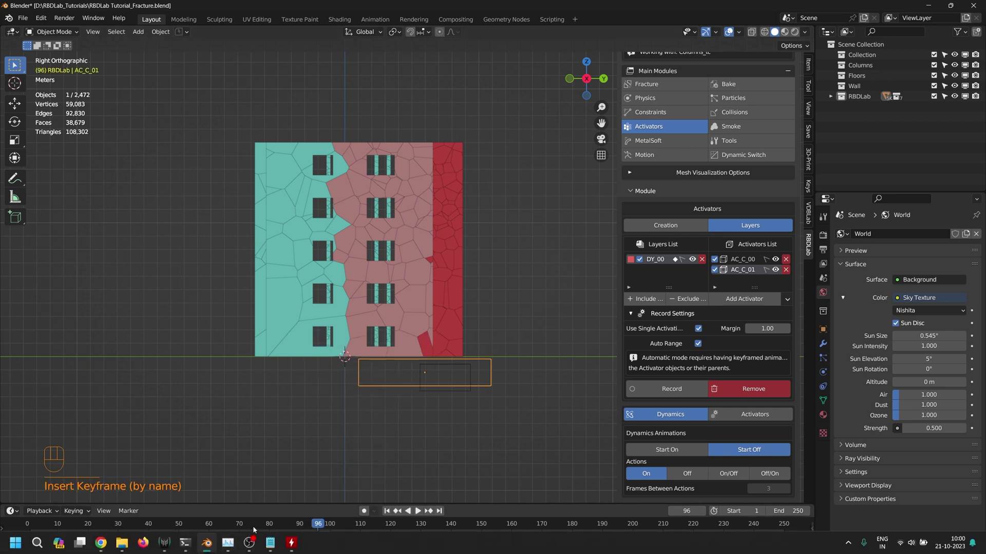
{"action": "left_click_drag", "start_coordinate": [254, 534], "coordinate": [486, 436]}
{"action": "left_click", "coordinate": [388, 513]}
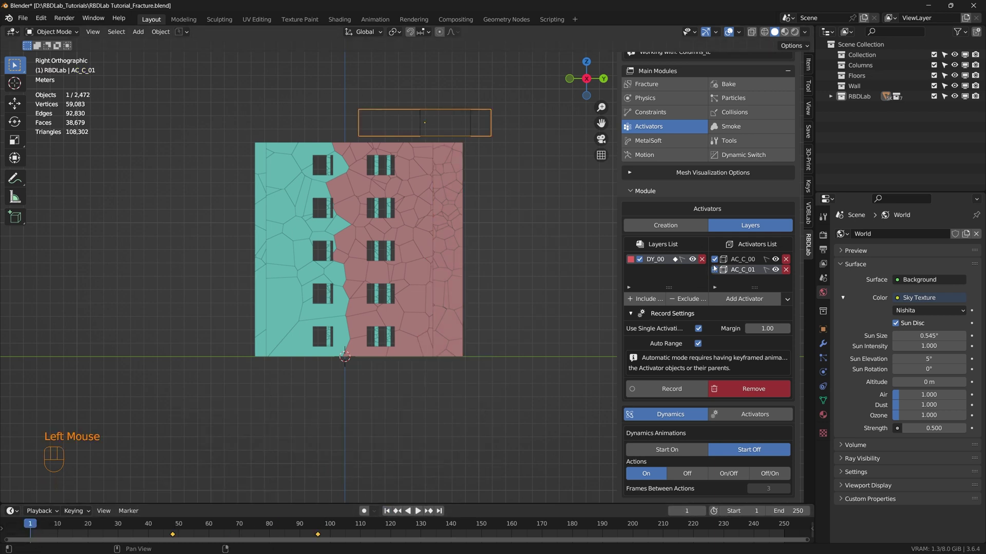
Step: Disable AC_C_00 in the Activators List and record new dynamics driven by AC_C_01
{"action": "left_click", "coordinate": [717, 261]}
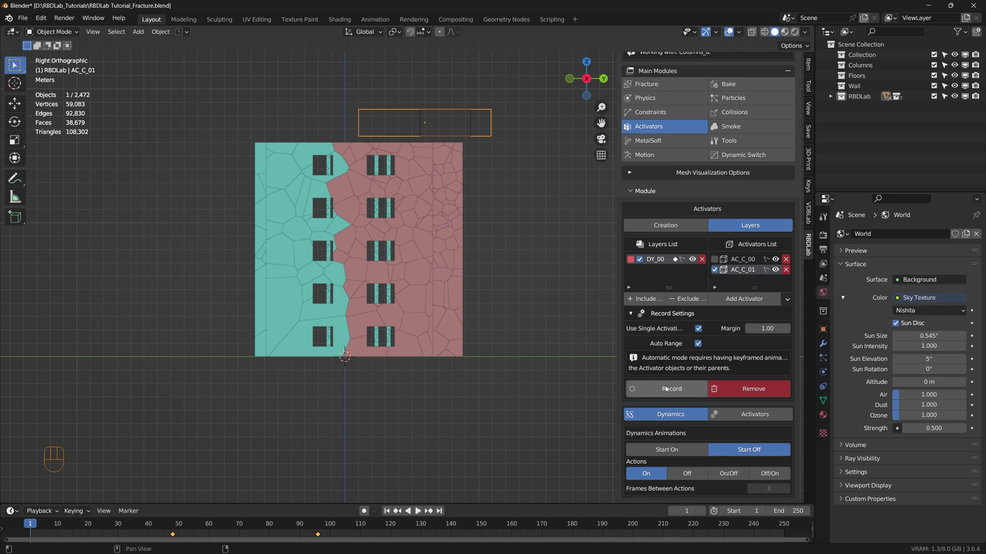
{"action": "left_click_drag", "start_coordinate": [667, 389], "coordinate": [432, 294]}
{"action": "left_click_drag", "start_coordinate": [411, 307], "coordinate": [368, 334]}
{"action": "left_click_drag", "start_coordinate": [448, 335], "coordinate": [405, 351]}
Step: Play the collapse animation through frame 150, then return to the intact building at frame 1
{"action": "middle_click", "coordinate": [432, 344]}
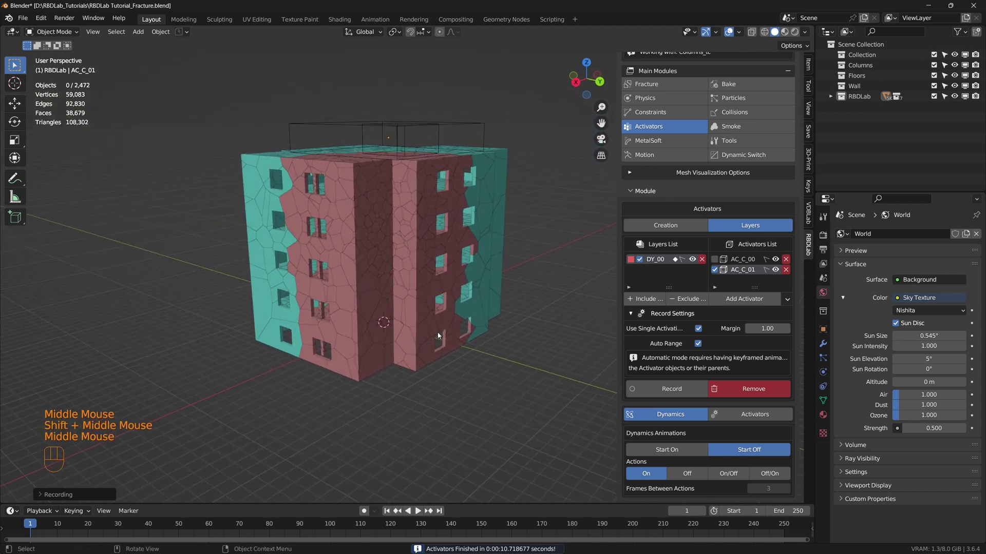
{"action": "key", "text": "space"}
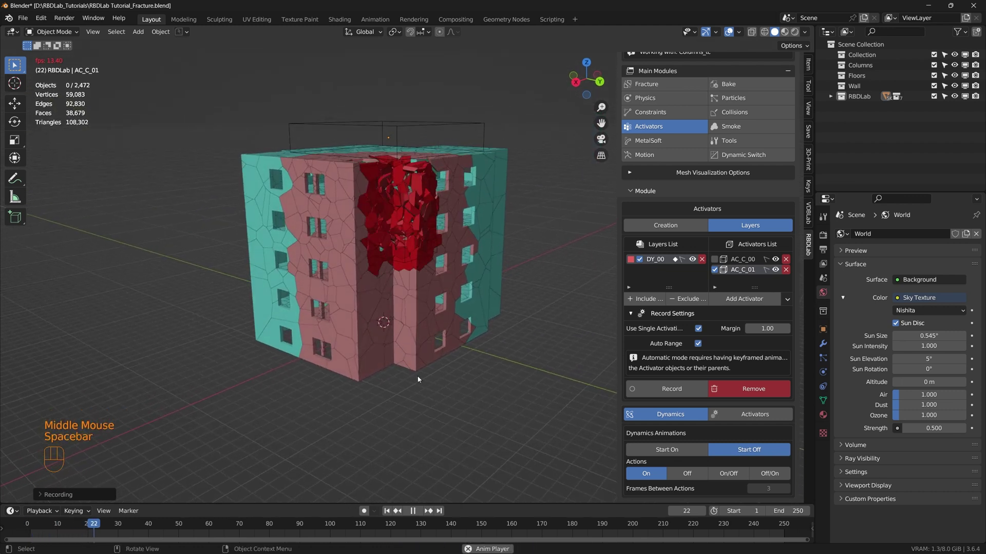
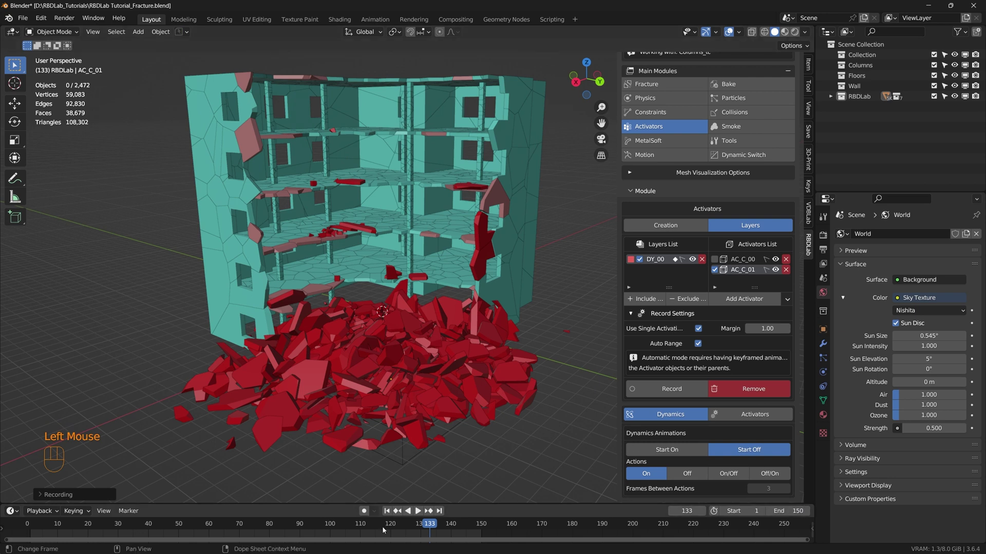
{"action": "left_click", "coordinate": [389, 514]}
{"action": "middle_click", "coordinate": [699, 360]}
{"action": "scroll", "scroll_direction": "down", "scroll_amount": 3}
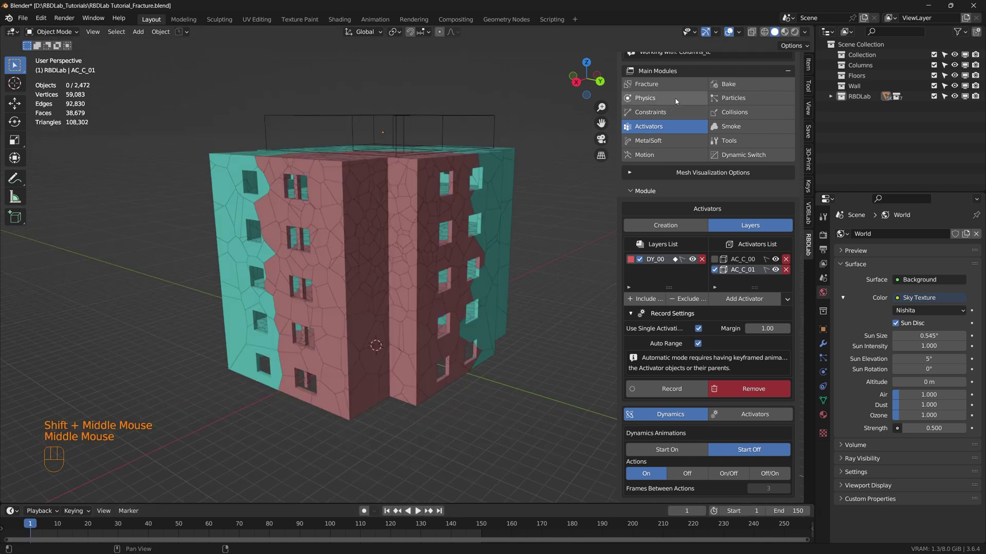
Step: Enable Pretty Shading in Mesh Visualization Options and play the rendered collapse flipbook
{"action": "left_click", "coordinate": [631, 174]}
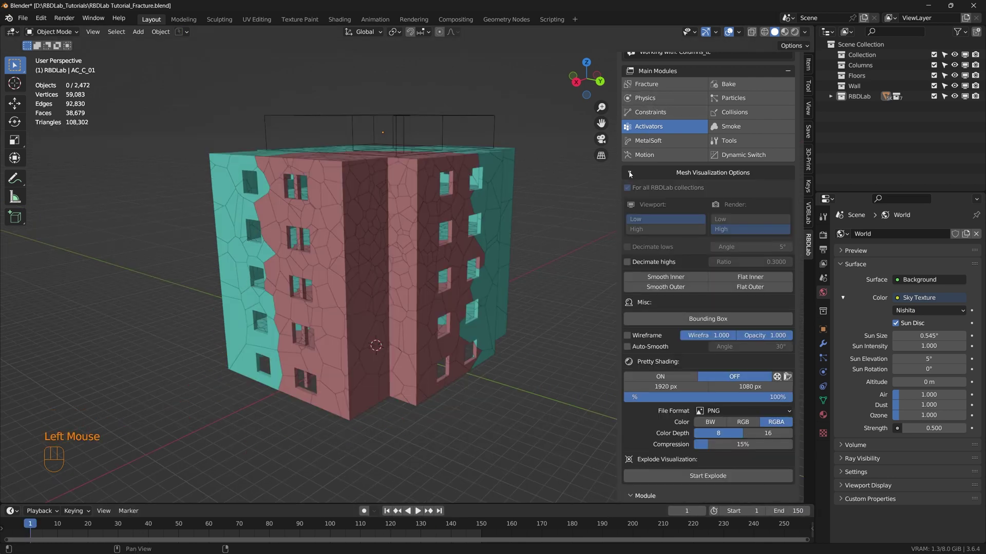
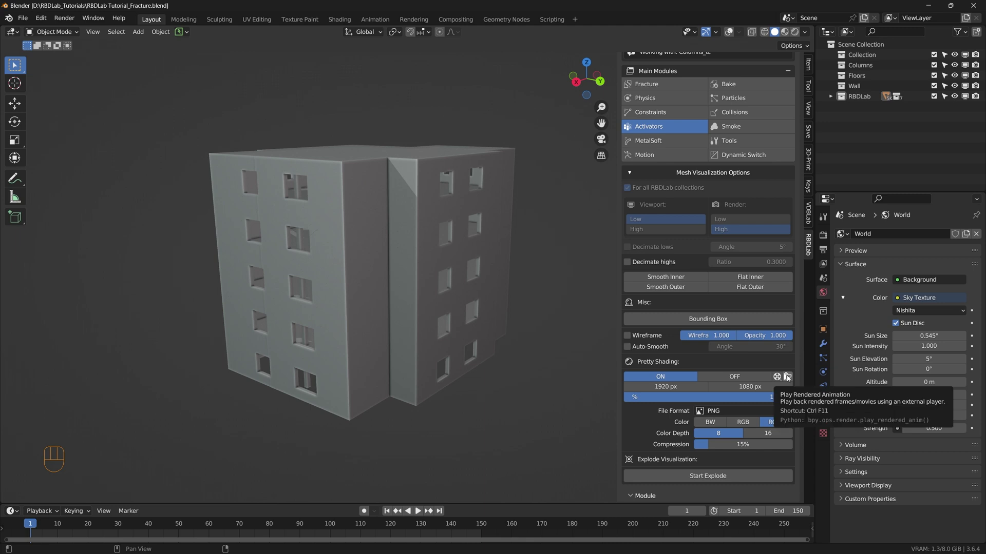
{"action": "left_click", "coordinate": [789, 379]}
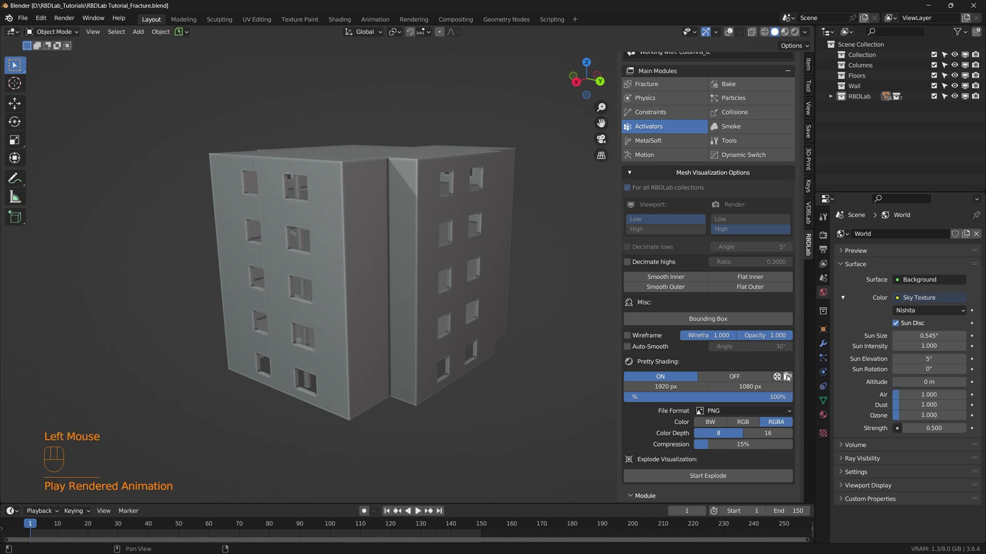